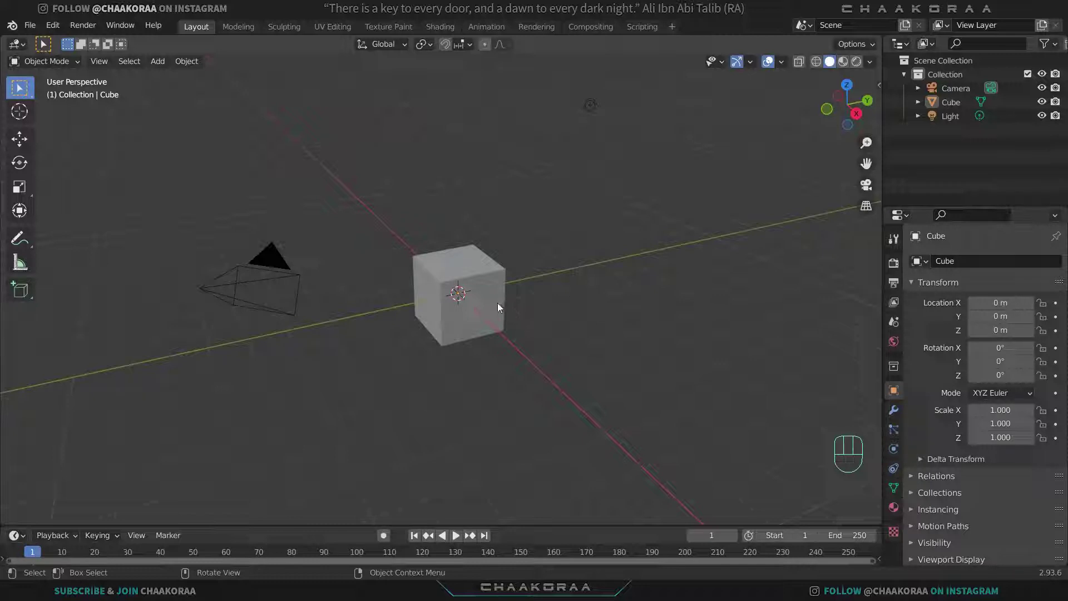
Step: Delete the default cube and add a cylinder with 24 vertices at the origin
key("x")
key("shift+a")
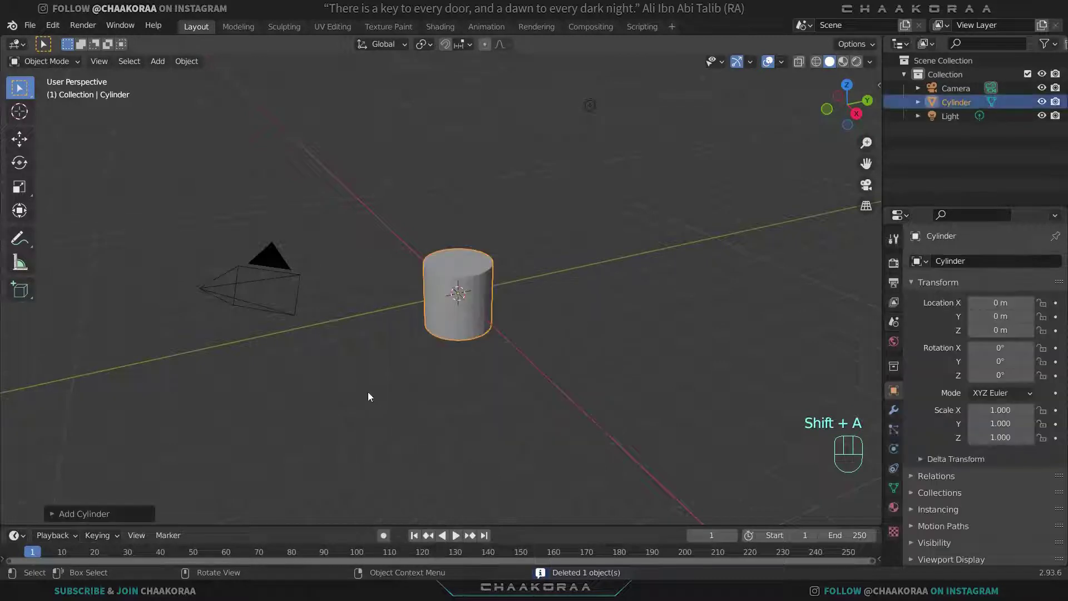
left_click(85, 520)
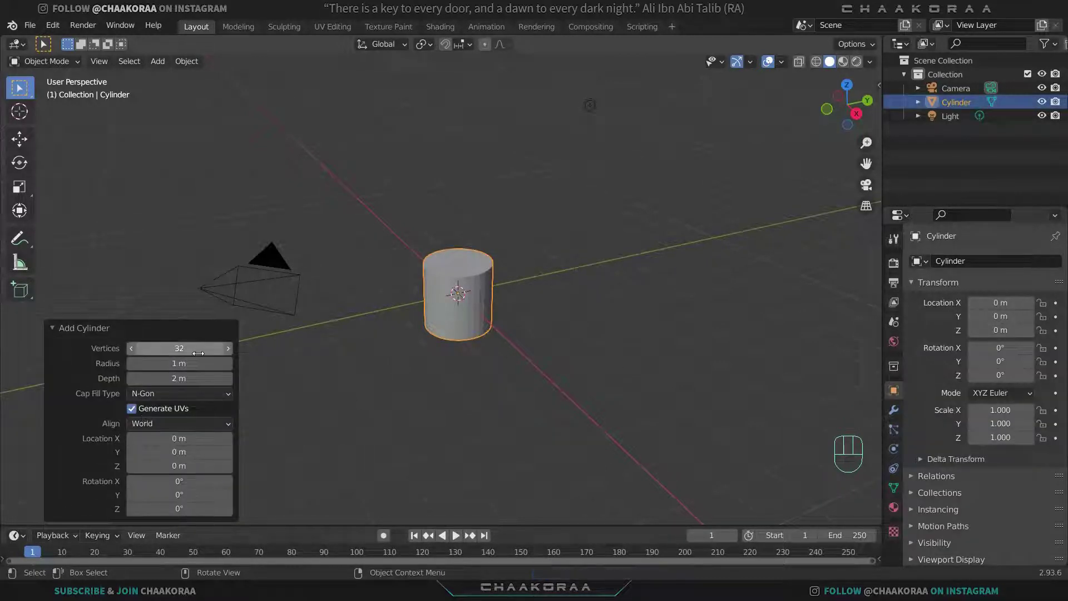
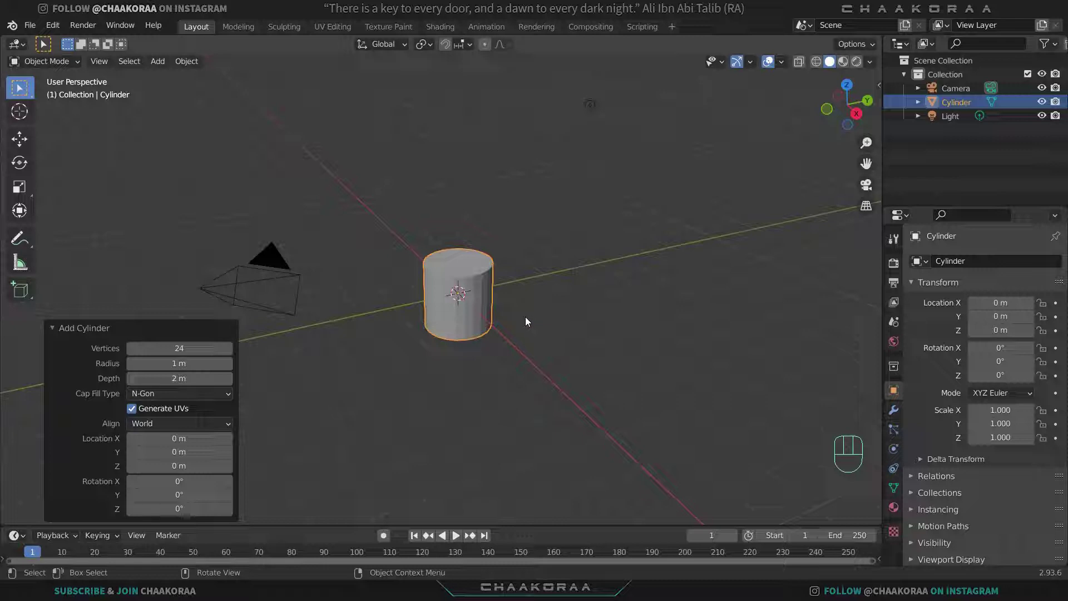
Step: In Edit Mode, scale the cylinder taller along Z only
key("Tab")
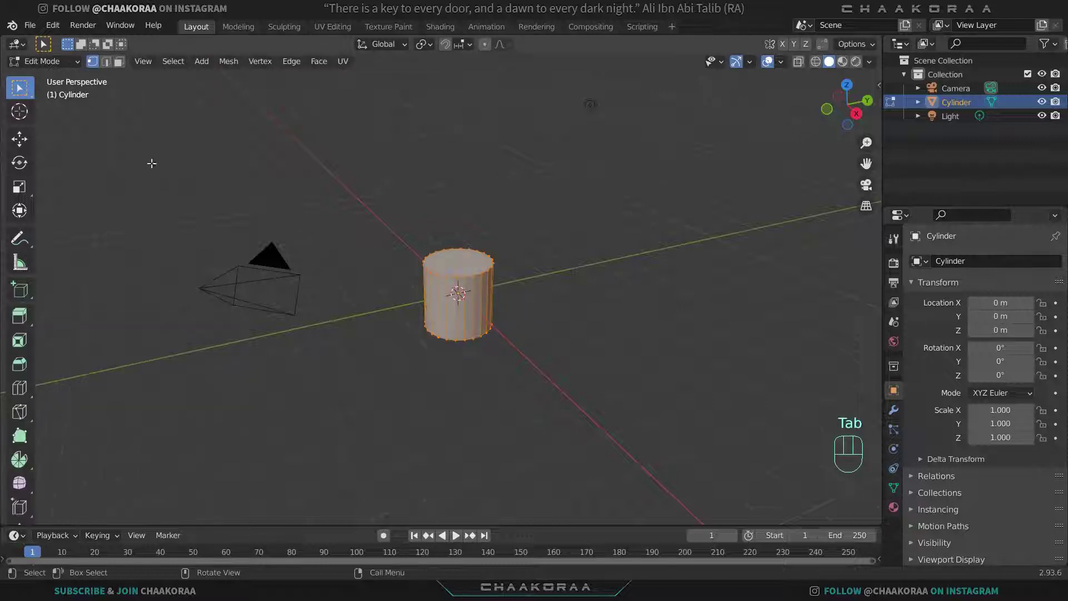
key("s")
key("z")
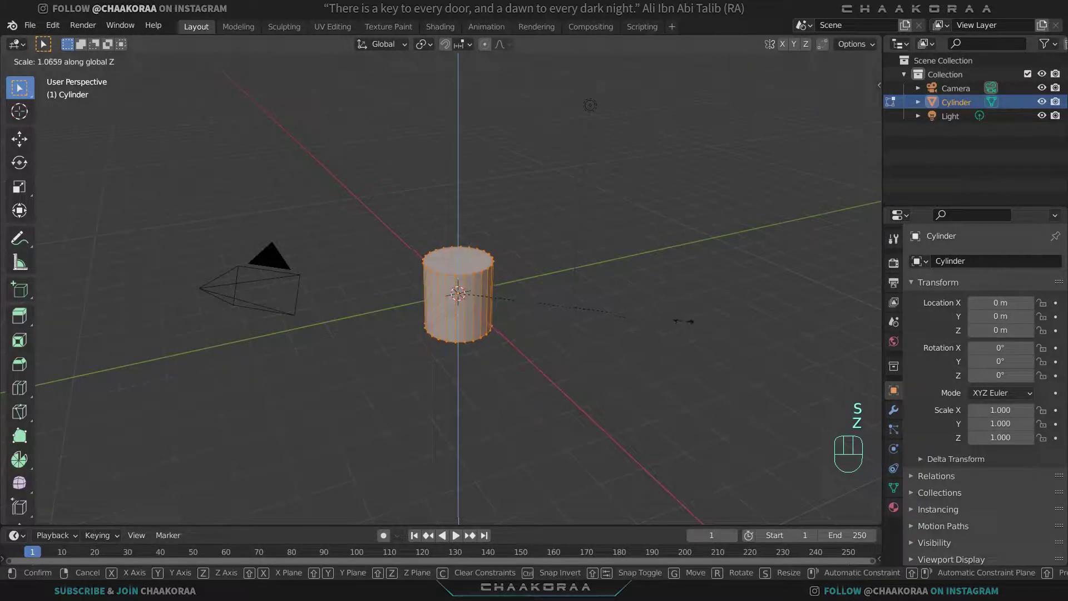
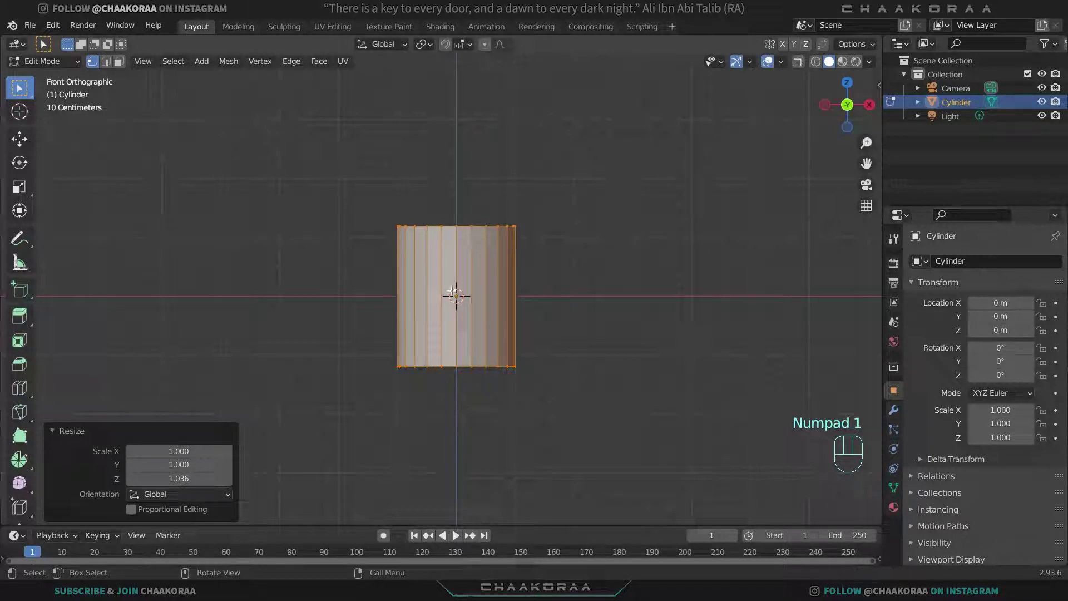
Step: Add several evenly spaced horizontal loop cuts around the cylinder
key("ctrl+r")
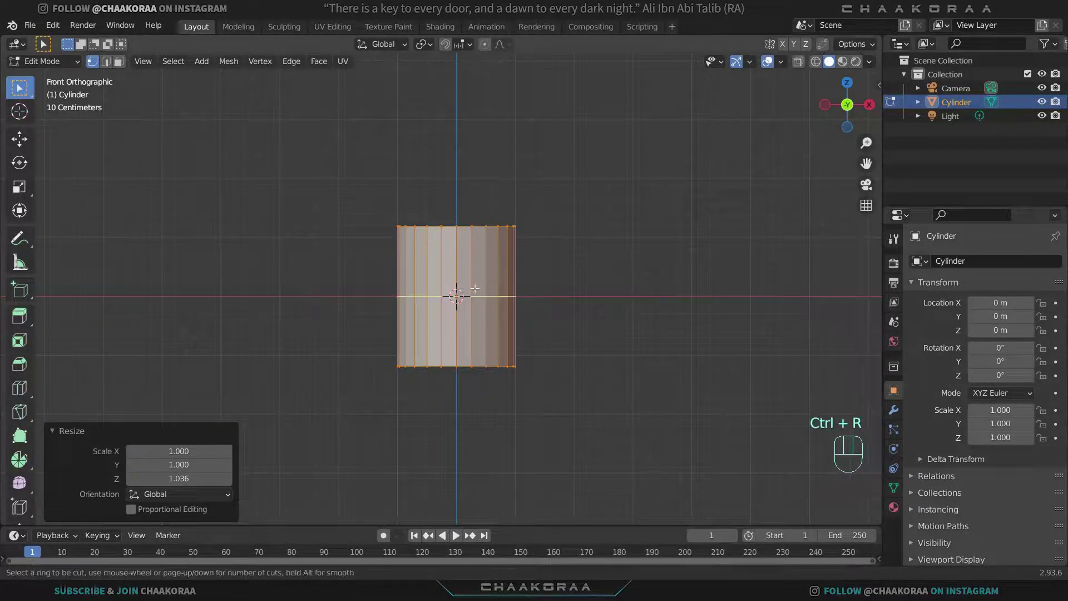
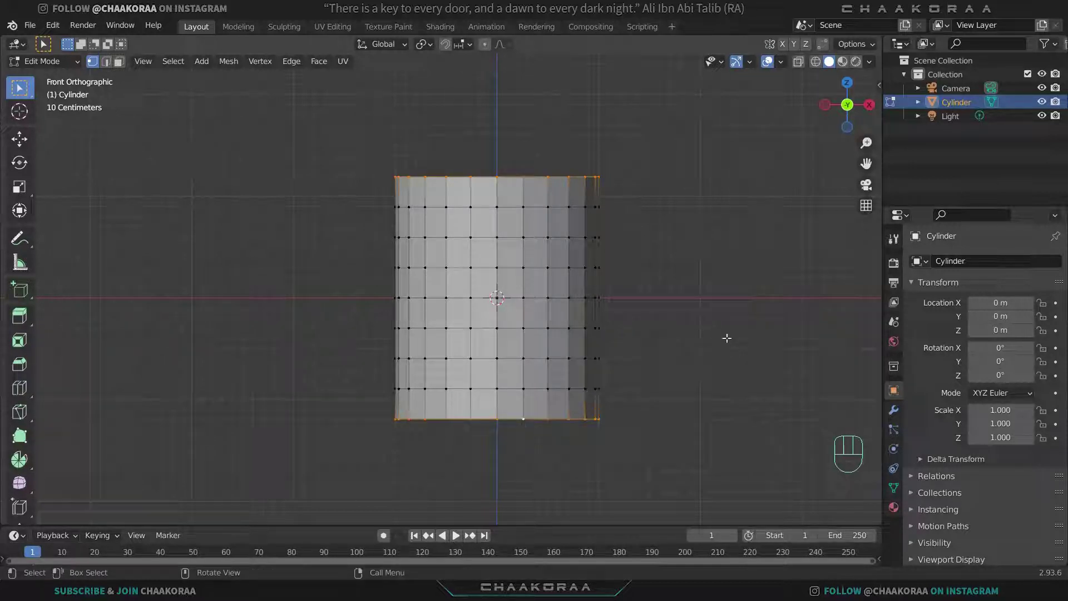
key("s")
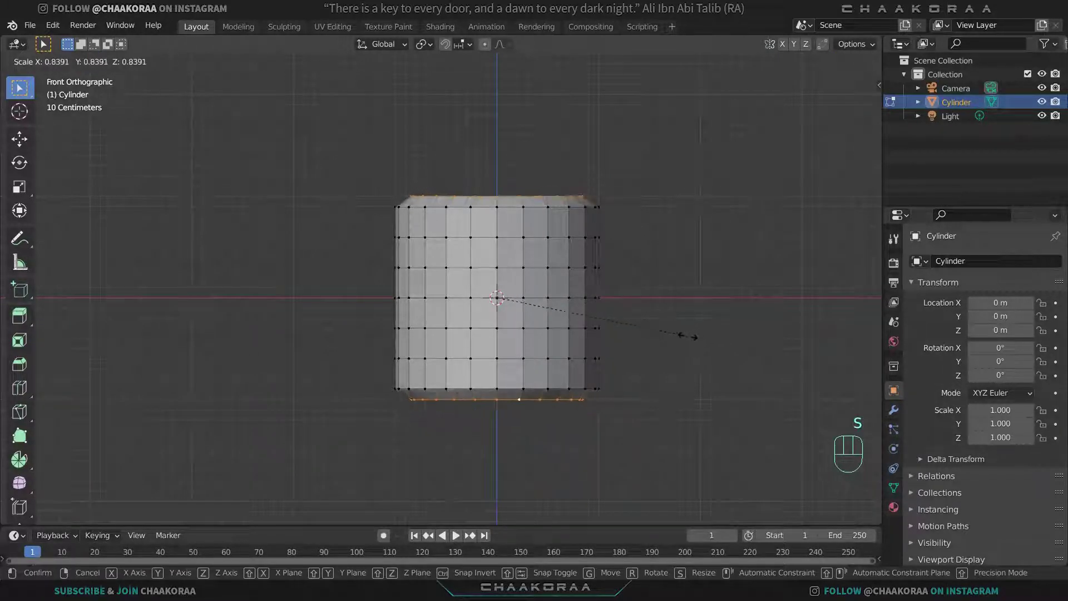
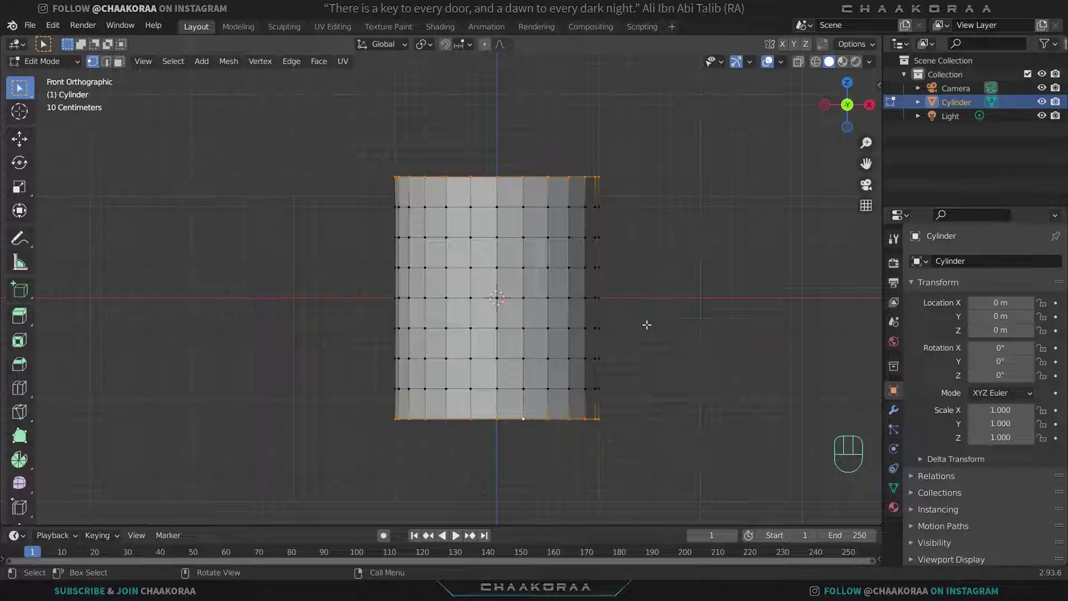
Step: Shrink the end rings and widen the middle rings horizontally into a barrel profile
key("s")
key("shift+z")
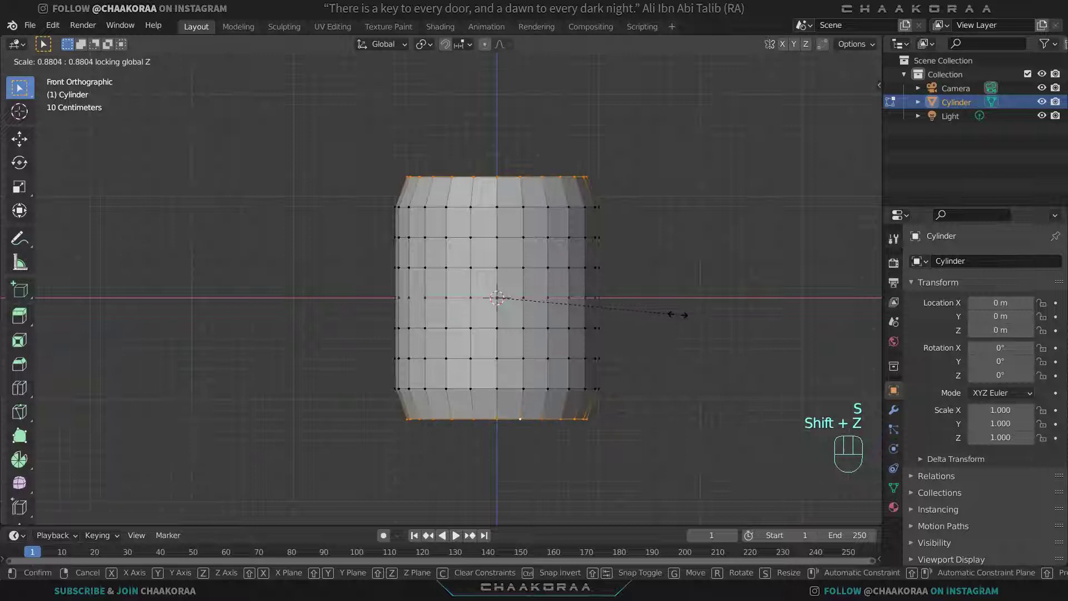
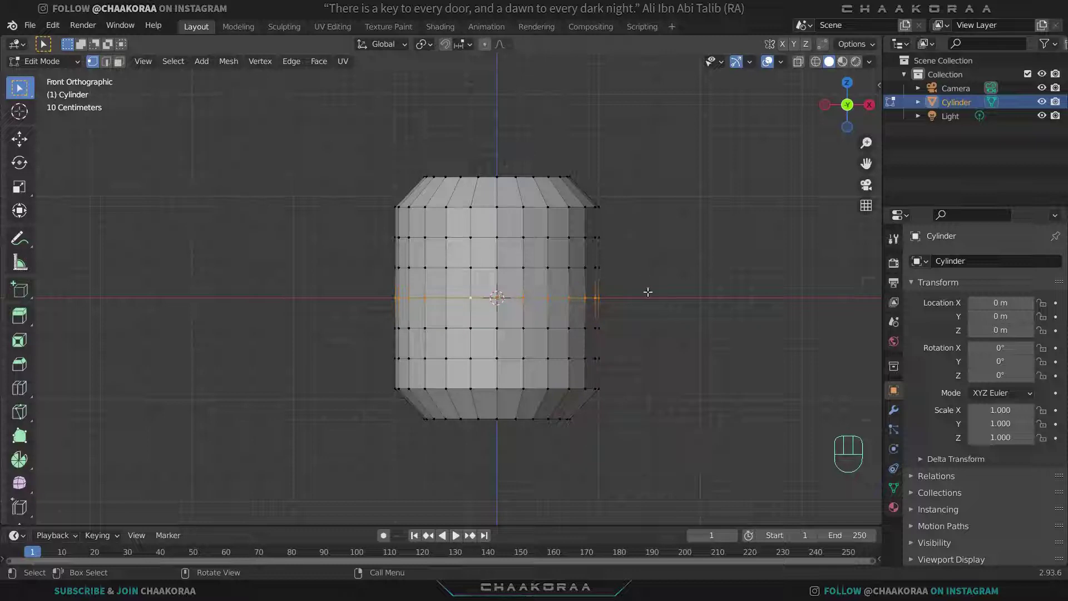
key("s")
key("shift+z")
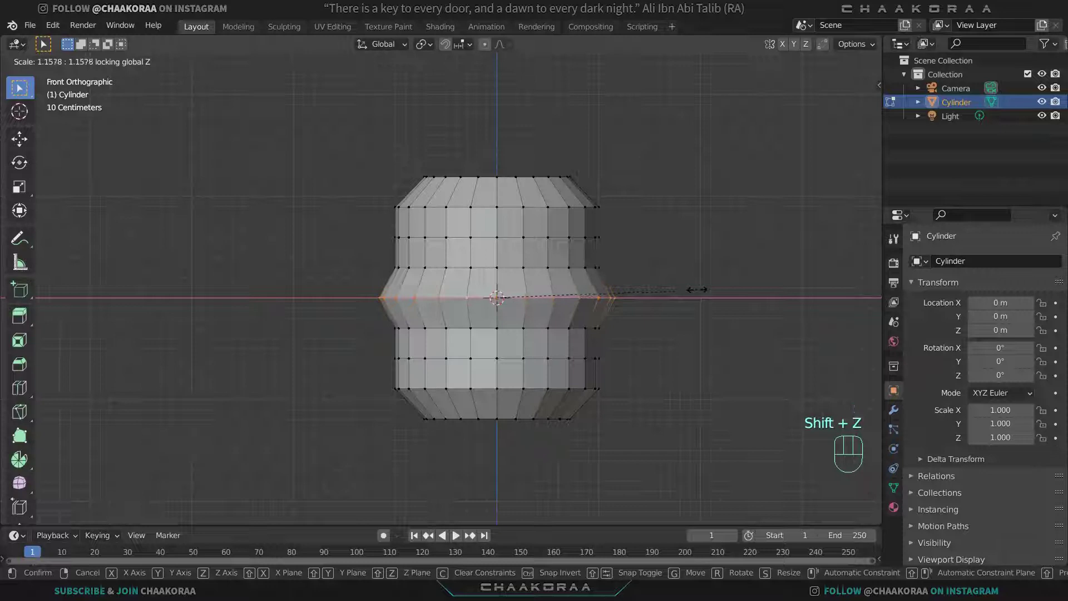
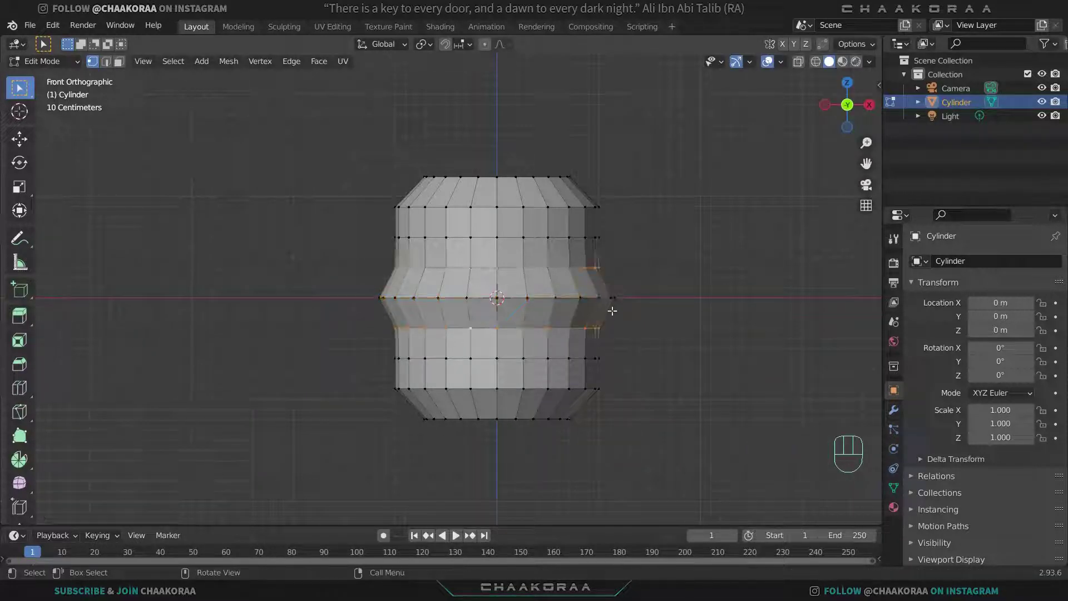
key("s")
key("shift+z")
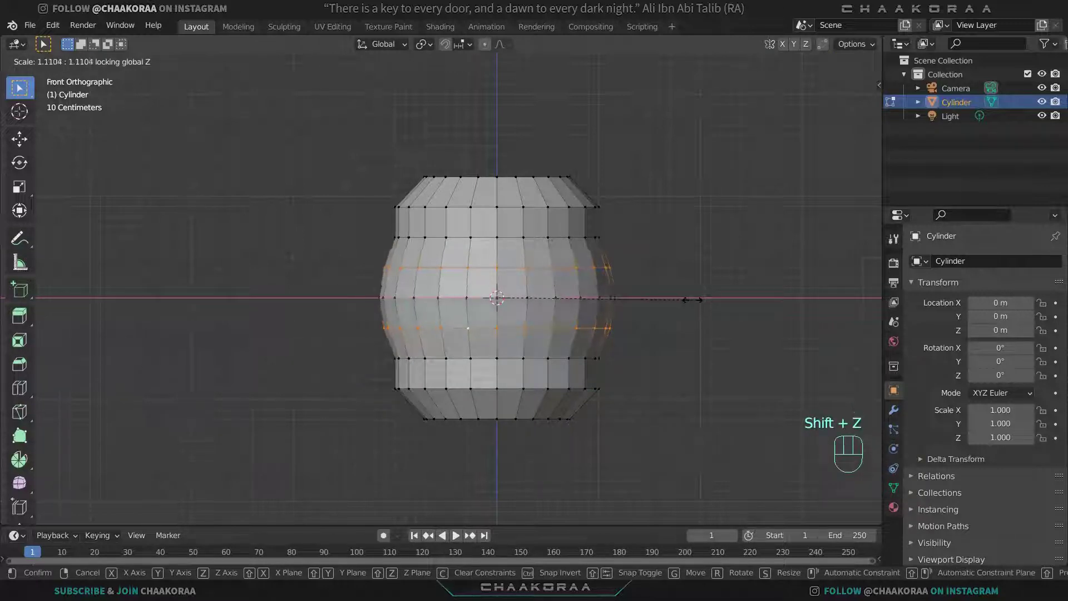
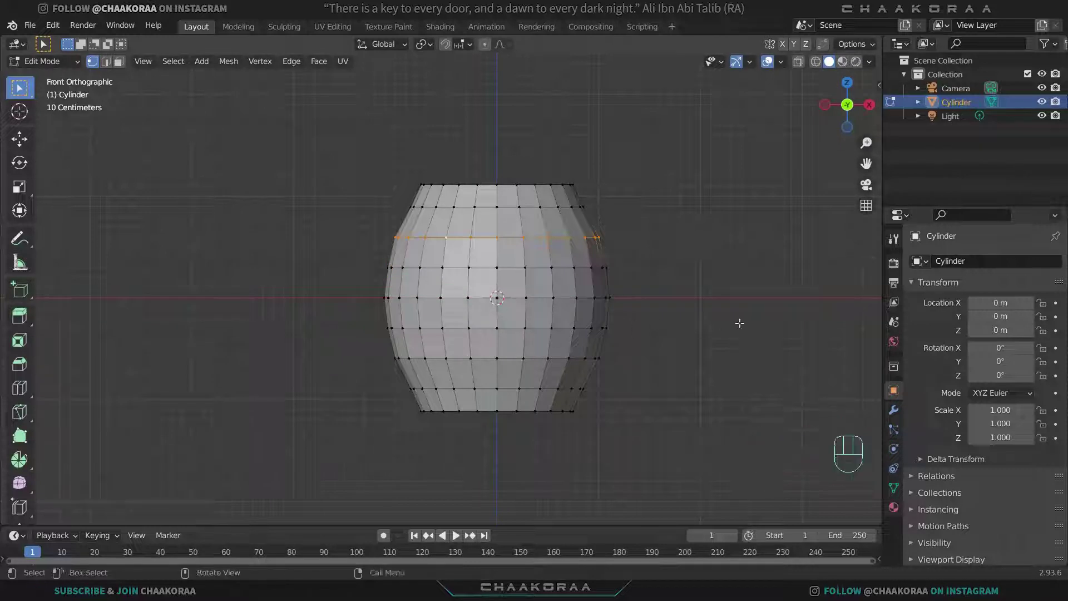
Step: Widen the upper and near-end rings horizontally to round out the barrel profile
key("s")
key("shift+z")
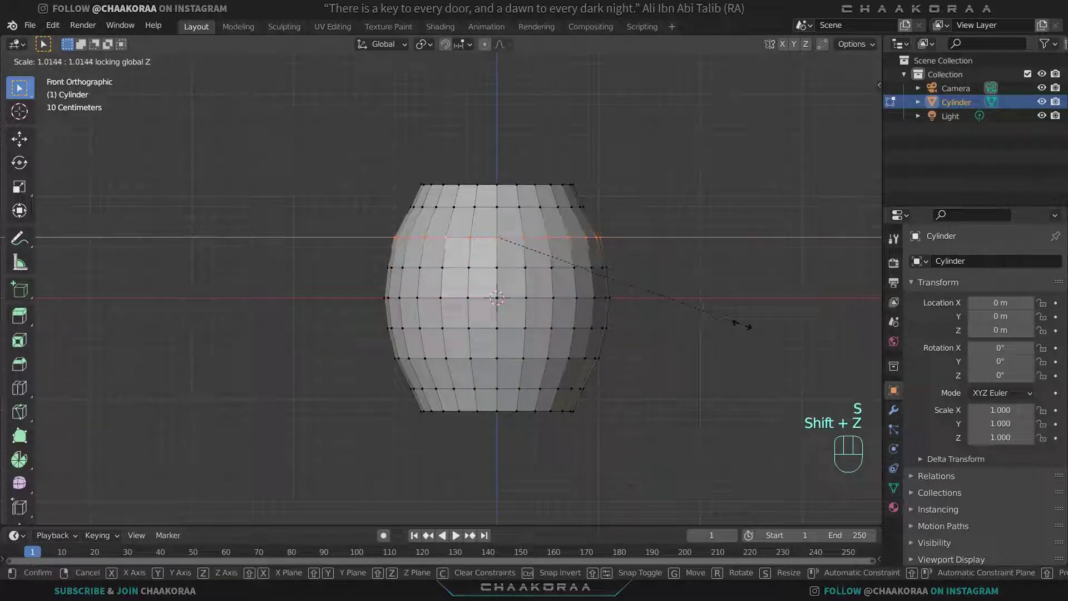
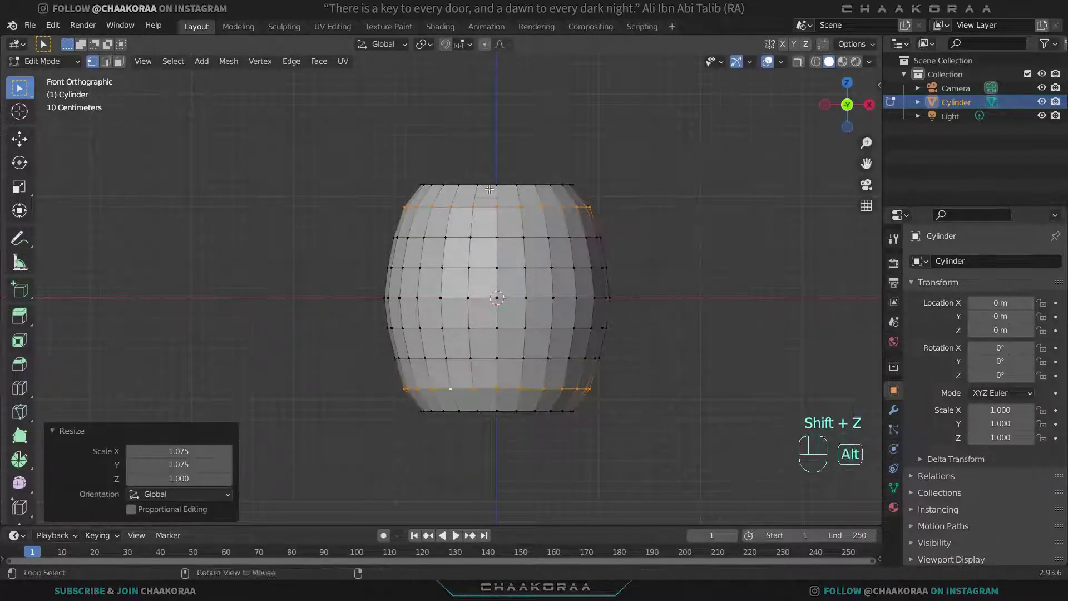
key("s")
key("shift+z")
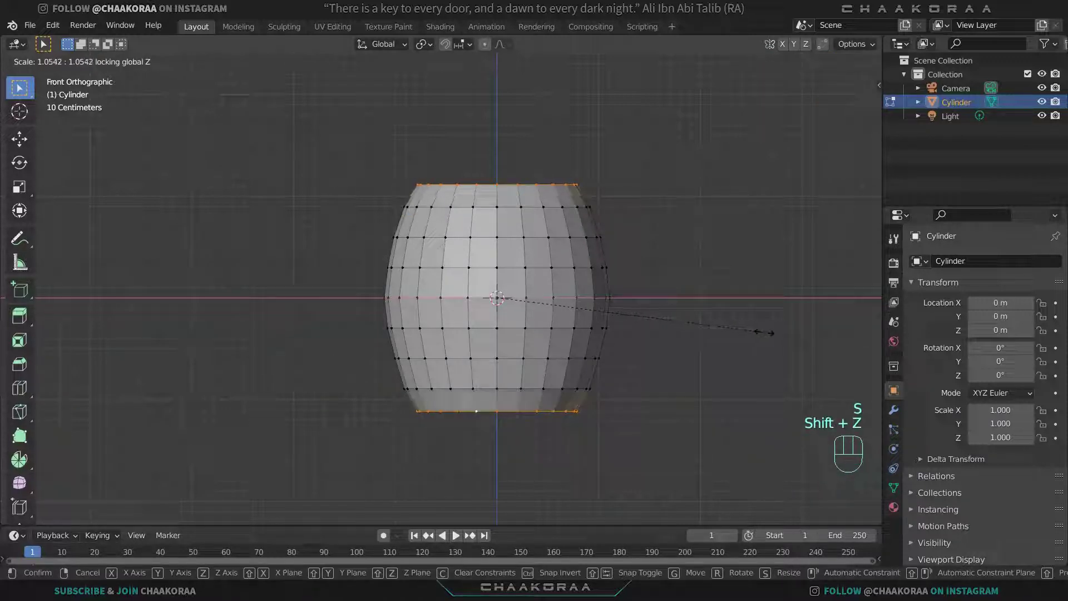
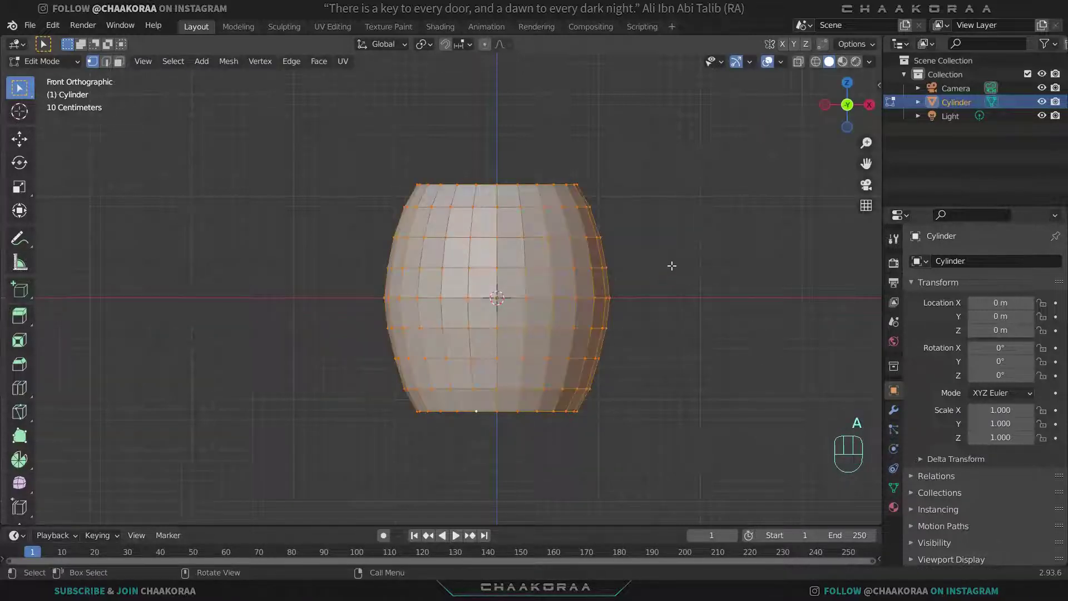
Step: Select the whole barrel mesh and stretch it taller along Z
key("a")
key("s")
key("z")
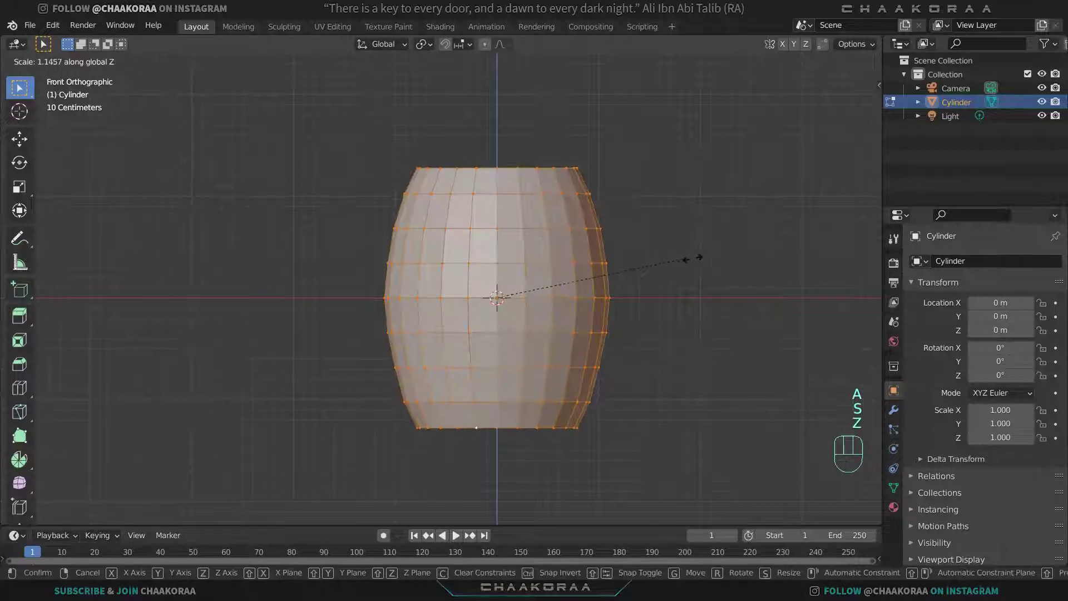
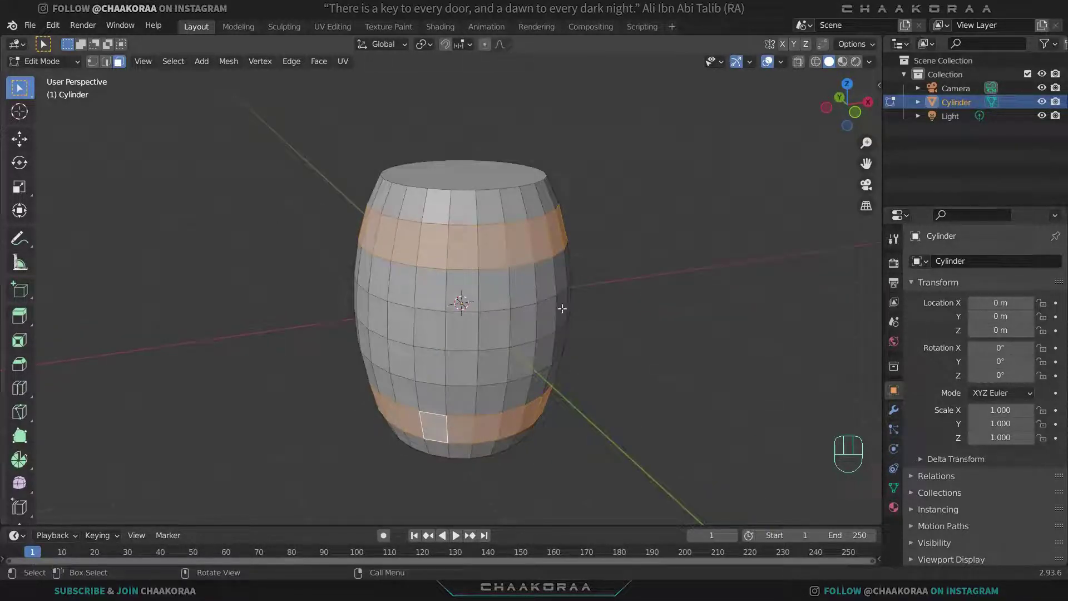
Step: Duplicate the two band face rings and separate them into their own object
key("shift+d")
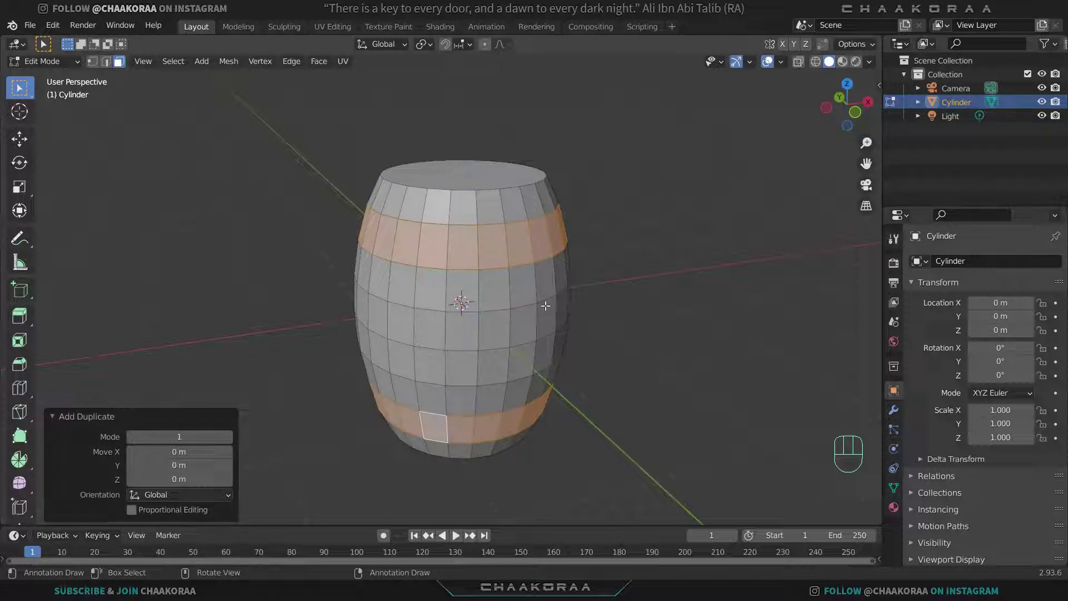
key("p")
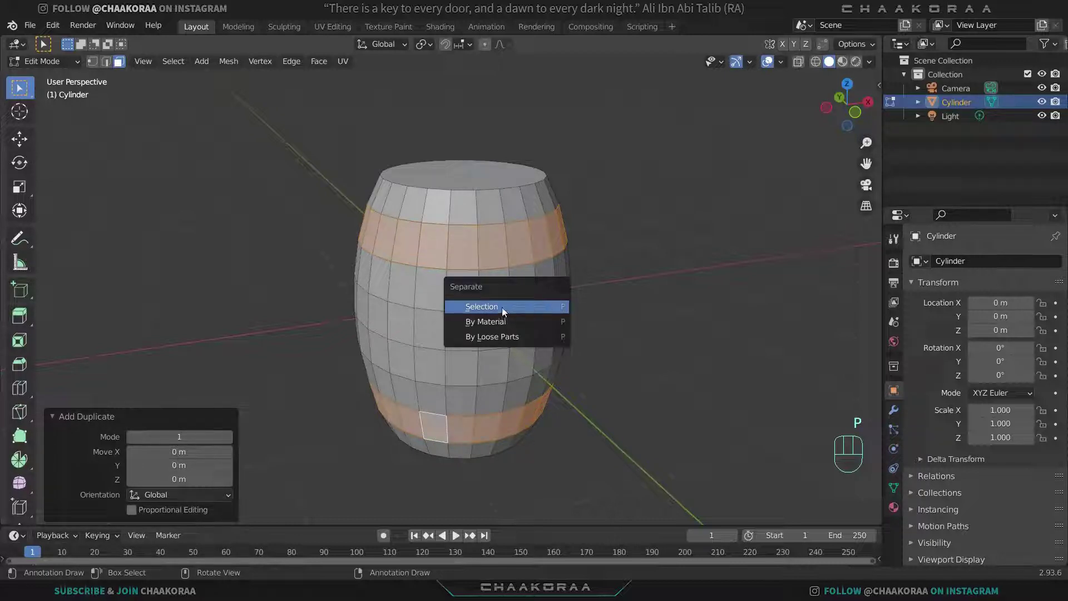
key("Tab")
left_click_drag(525, 260, 492, 270)
left_click(499, 257)
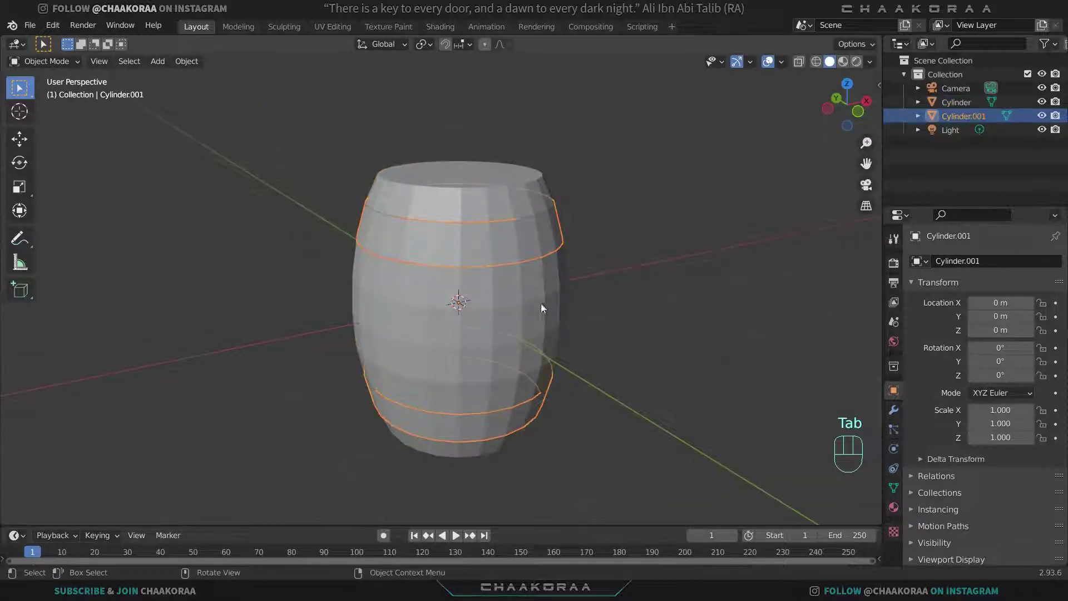
Step: Select the new band rings object Cylinder.001 around the barrel
key("g")
key("g")
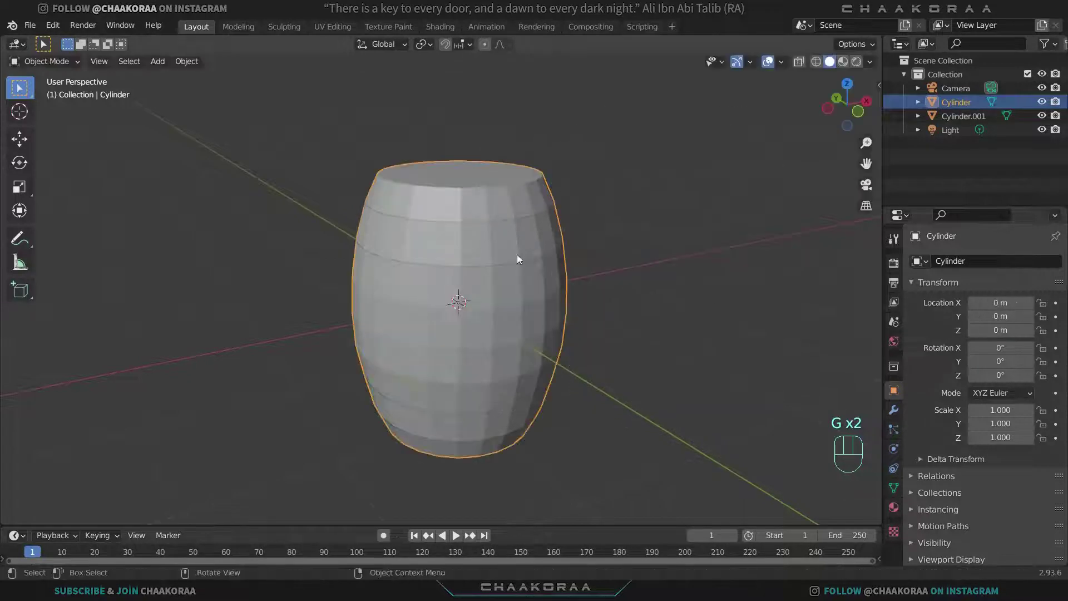
key("g")
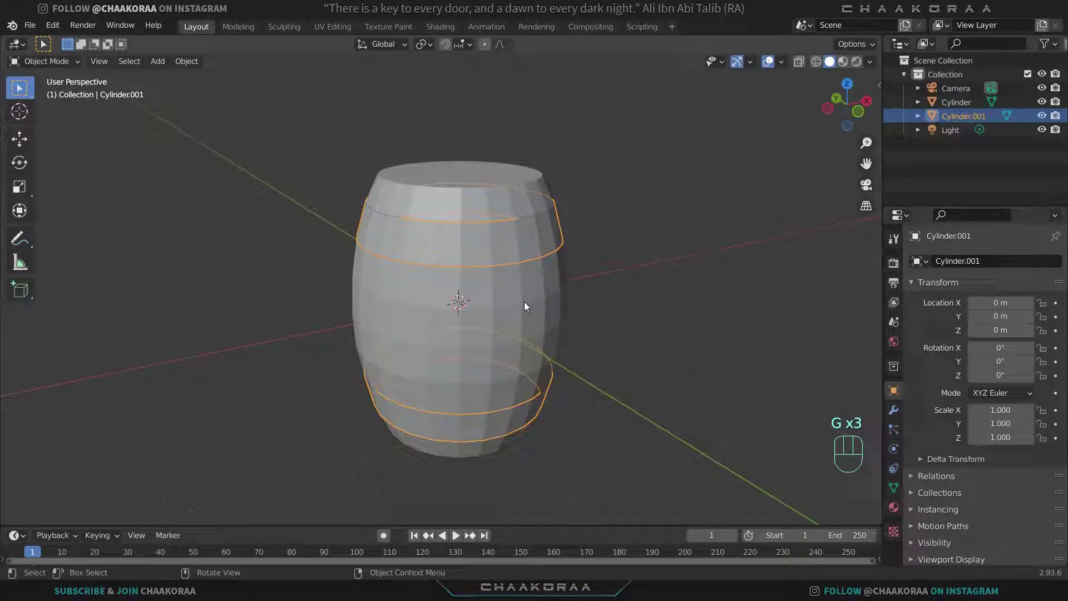
left_click(509, 271)
left_click(509, 264)
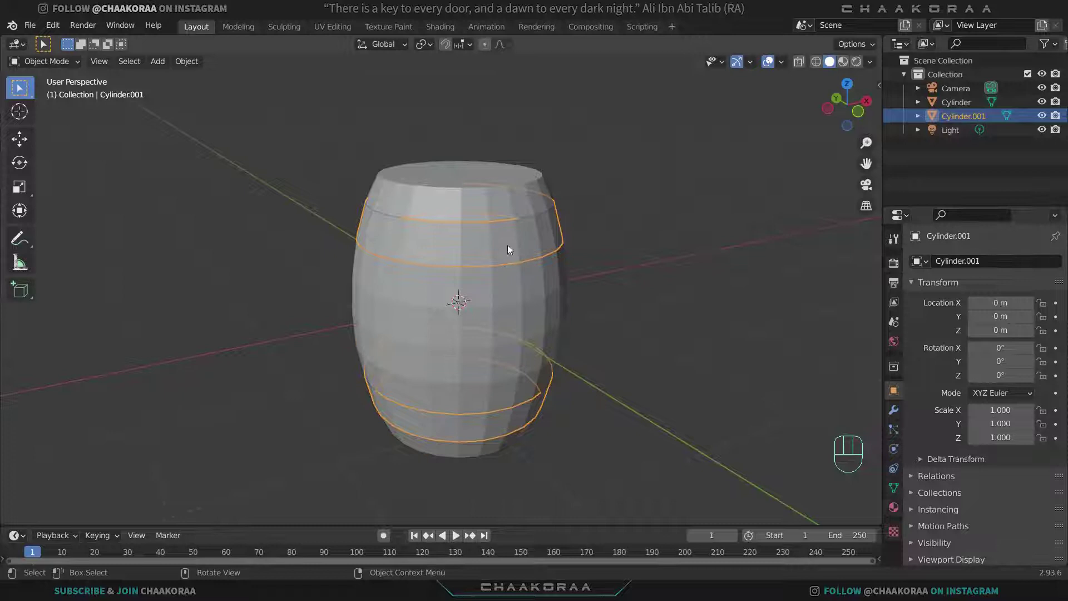
Step: Extrude all band ring faces along their normals into solid metal bands
key("Tab")
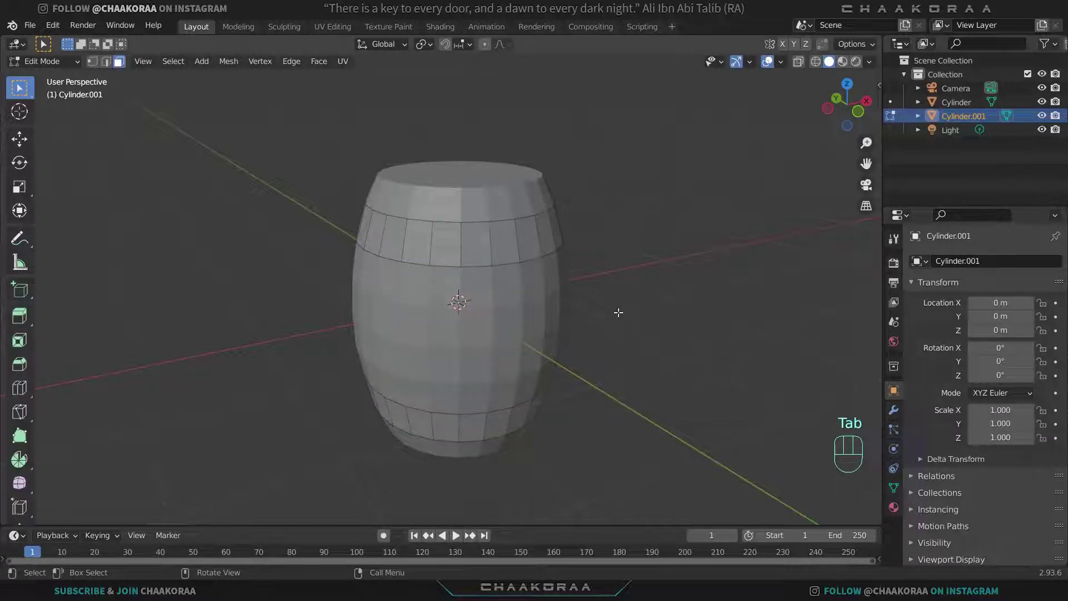
key("a")
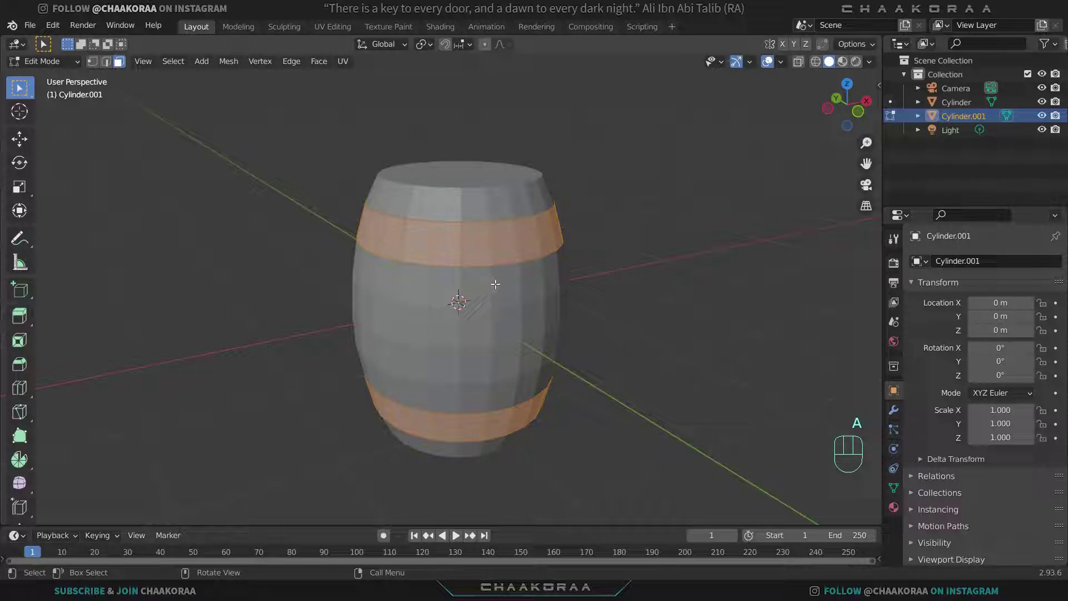
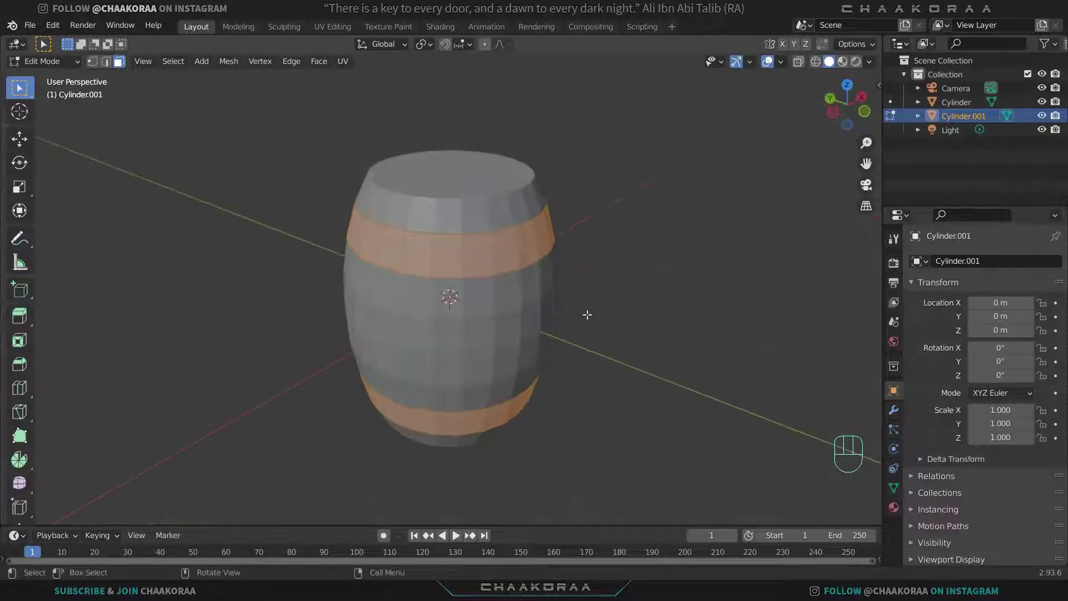
key("alt+e")
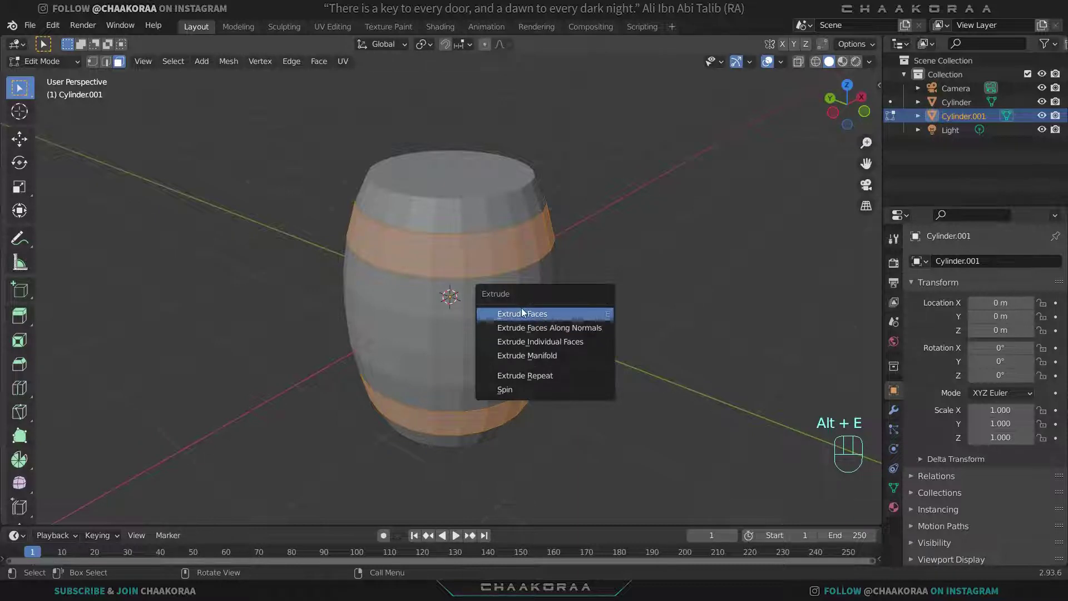
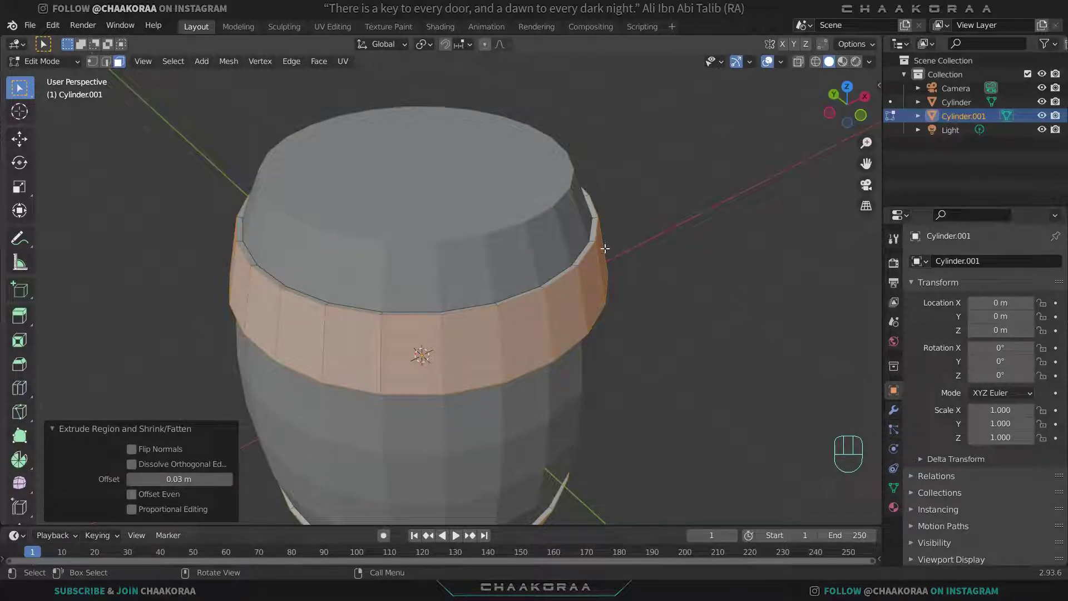
key("Tab")
Step: Inset the barrel's top face about 0.065 m to form a rim, viewed in wireframe
left_click_drag(507, 280, 514, 292)
key("Tab")
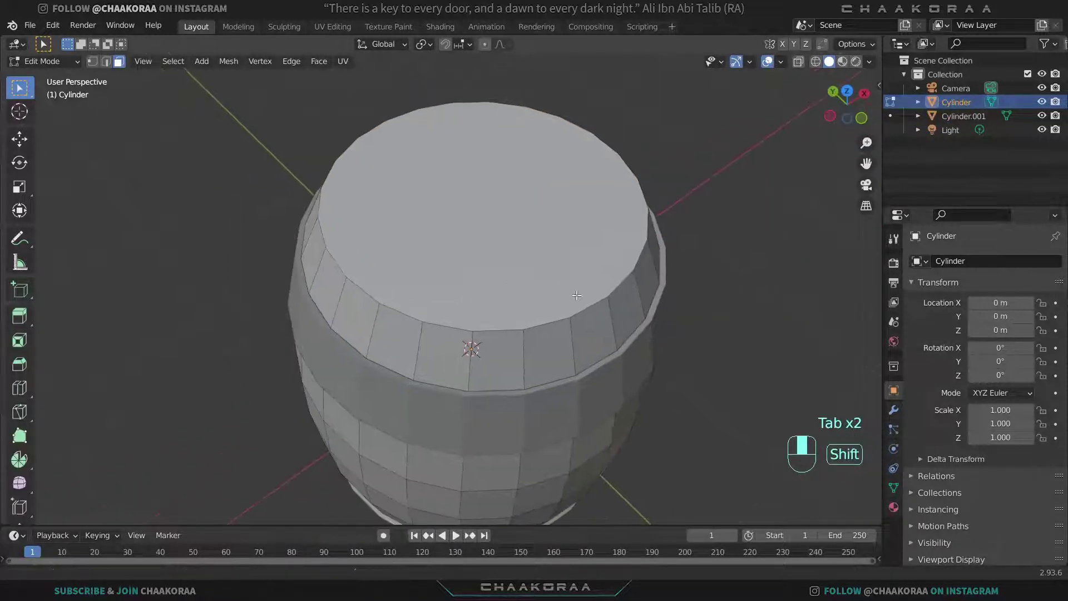
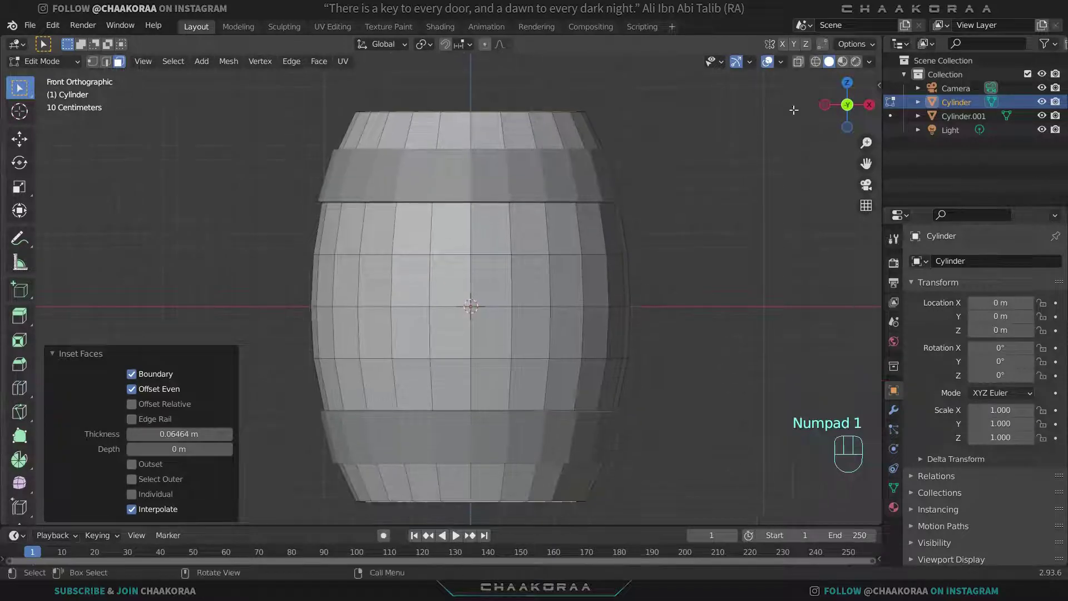
left_click(819, 70)
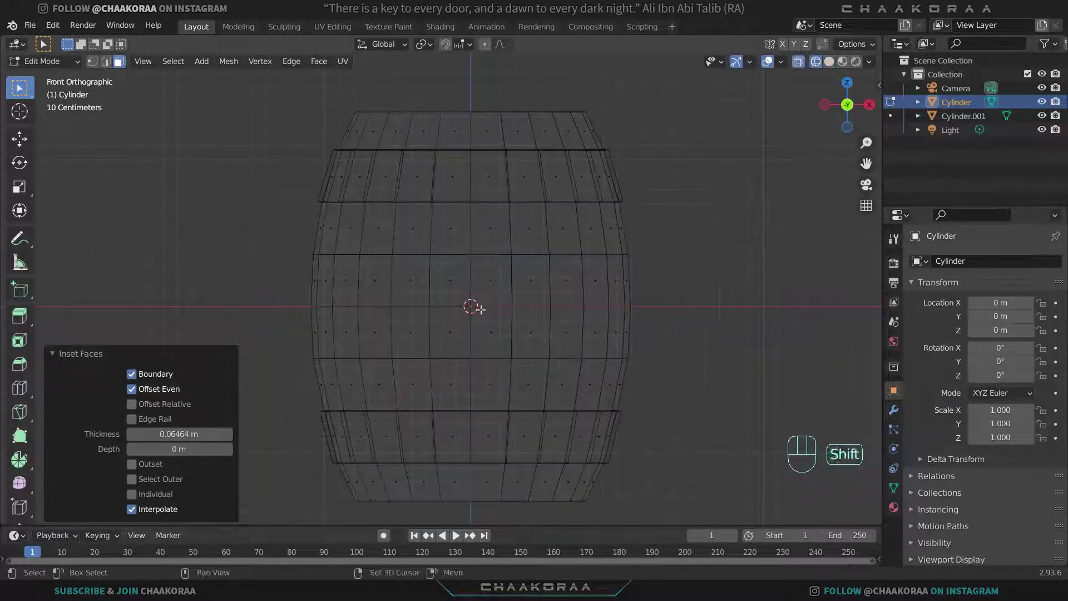
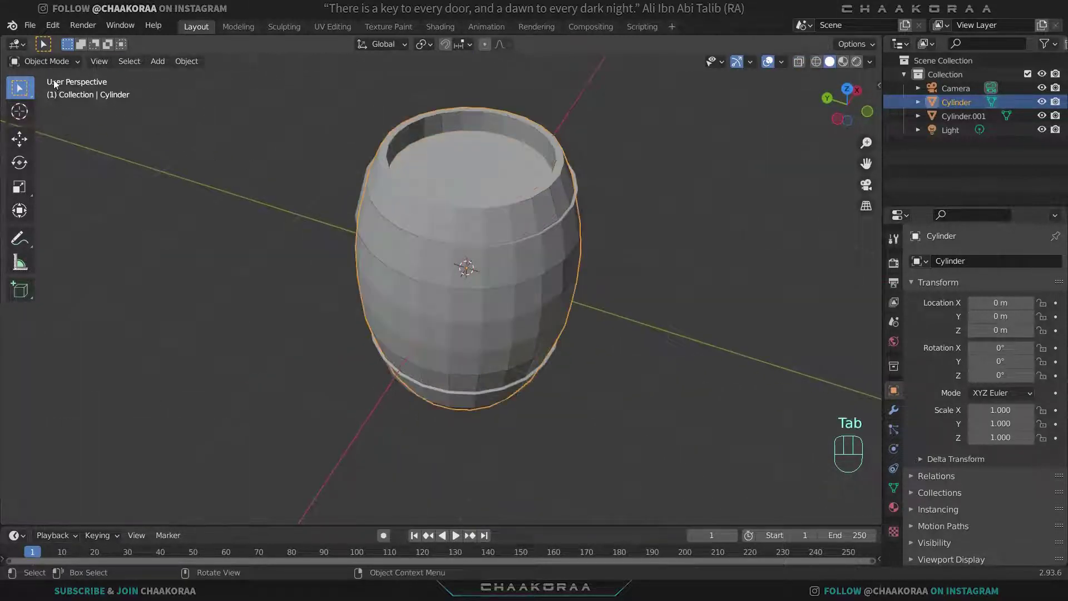
Step: Shade the barrel smooth and select the band rings object, orbiting to inspect
left_click_drag(554, 247, 579, 233)
left_click_drag(542, 338, 568, 356)
left_click_drag(604, 304, 618, 286)
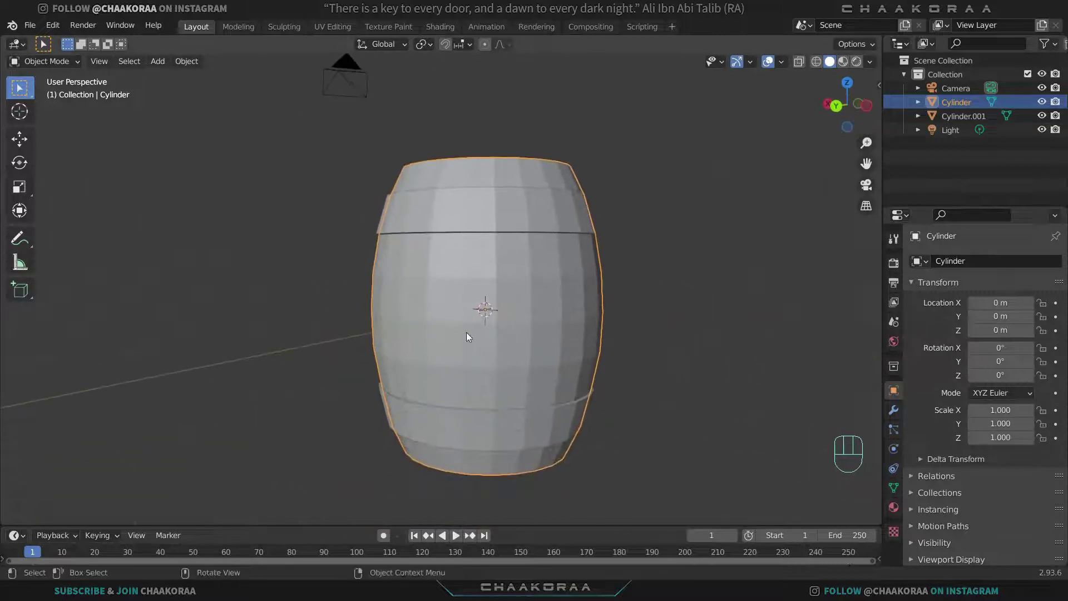
left_click_drag(485, 357, 527, 313)
left_click_drag(527, 313, 532, 259)
left_click(535, 247)
Step: Shade the band rings smooth and orbit to inspect them up close
left_click_drag(534, 252, 559, 297)
left_click_drag(602, 282, 401, 321)
left_click_drag(467, 303, 481, 285)
middle_click(474, 290)
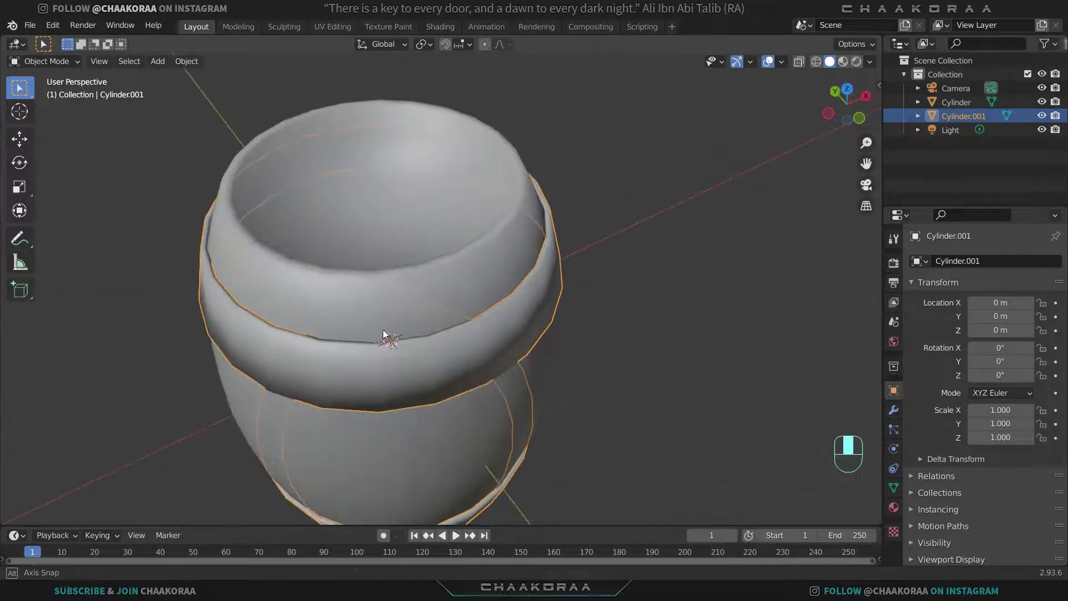
left_click_drag(517, 306, 544, 304)
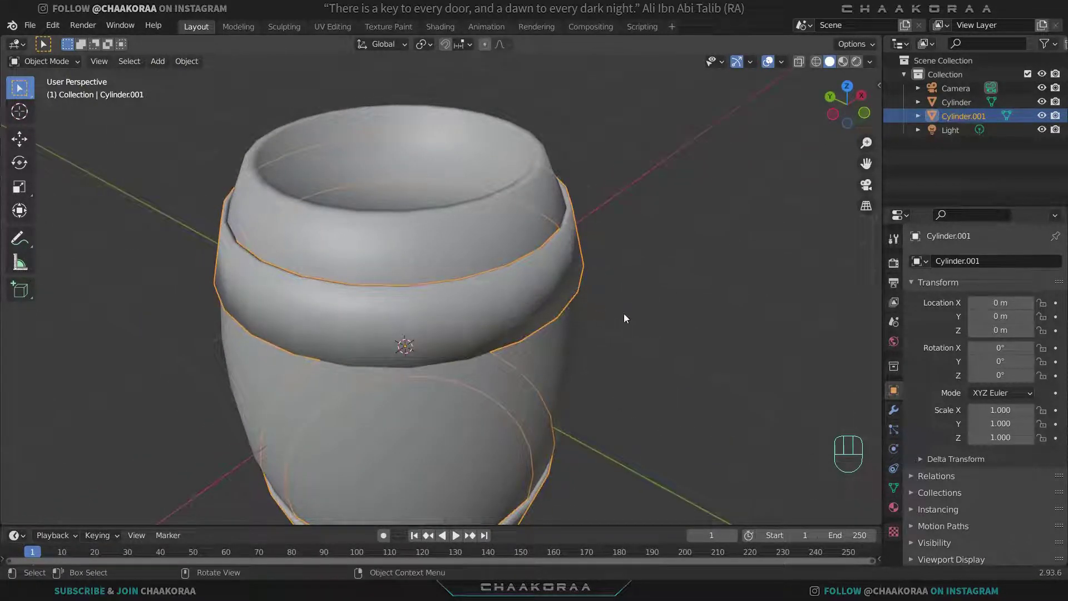
left_click_drag(905, 493, 916, 502)
Step: Enable Auto Smooth normals for Cylinder.001 and then for the barrel body Cylinder
left_click(915, 501)
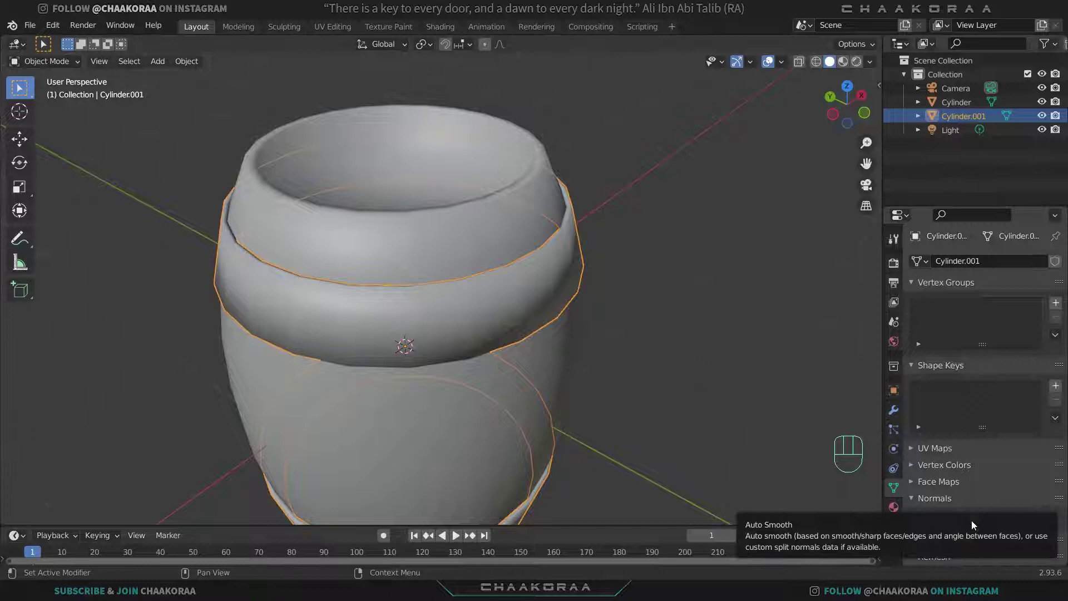
left_click(976, 524)
left_click_drag(584, 347, 521, 325)
left_click(513, 342)
middle_click(552, 343)
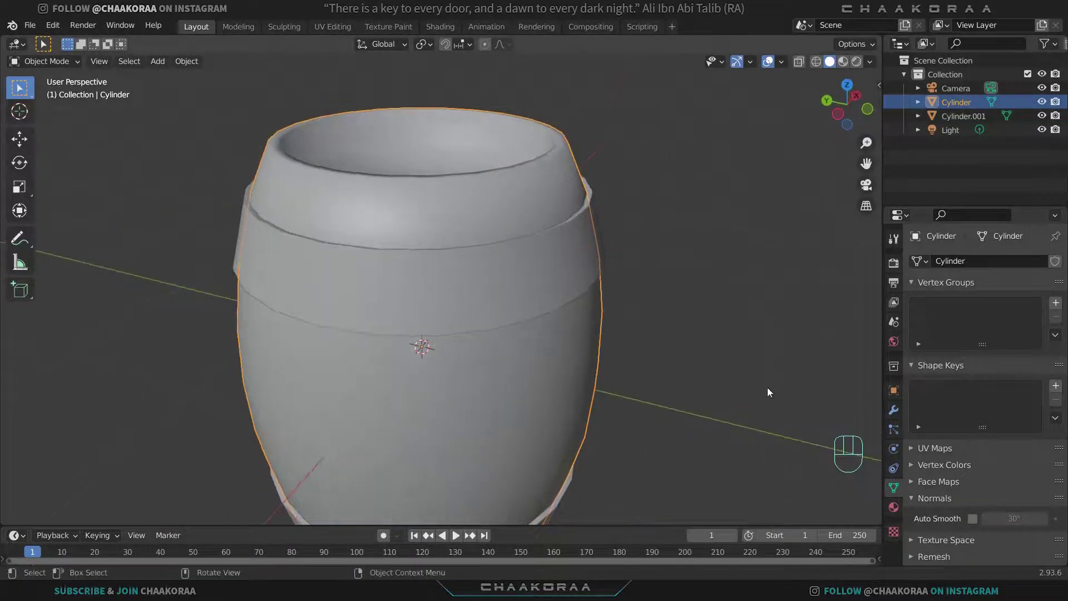
left_click(977, 523)
Step: Orbit around the smoothed barrel and bands to check the shading
left_click_drag(540, 358, 584, 340)
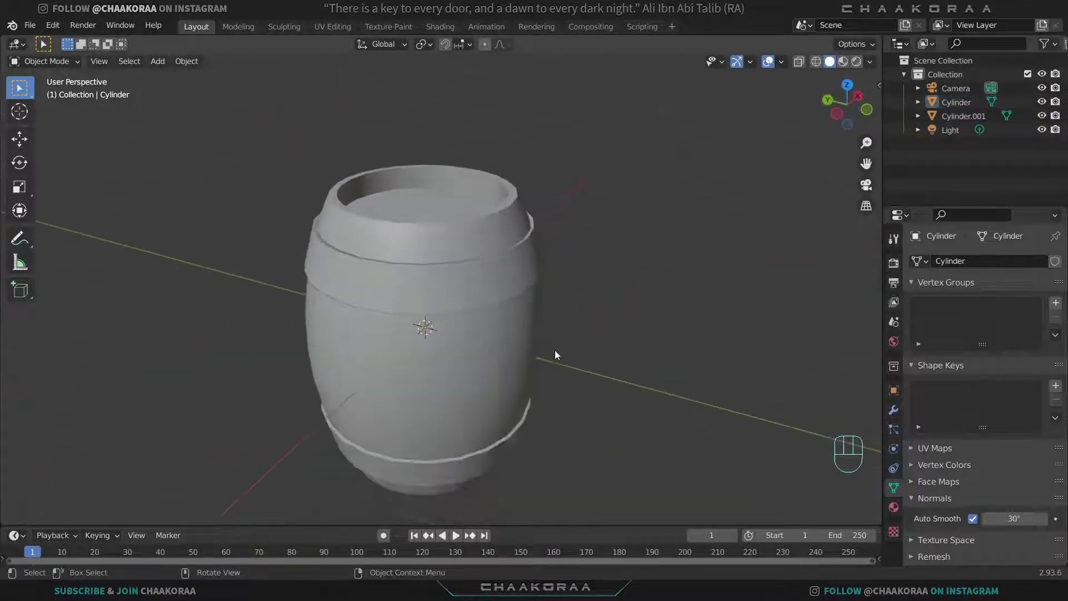
left_click_drag(593, 319, 576, 366)
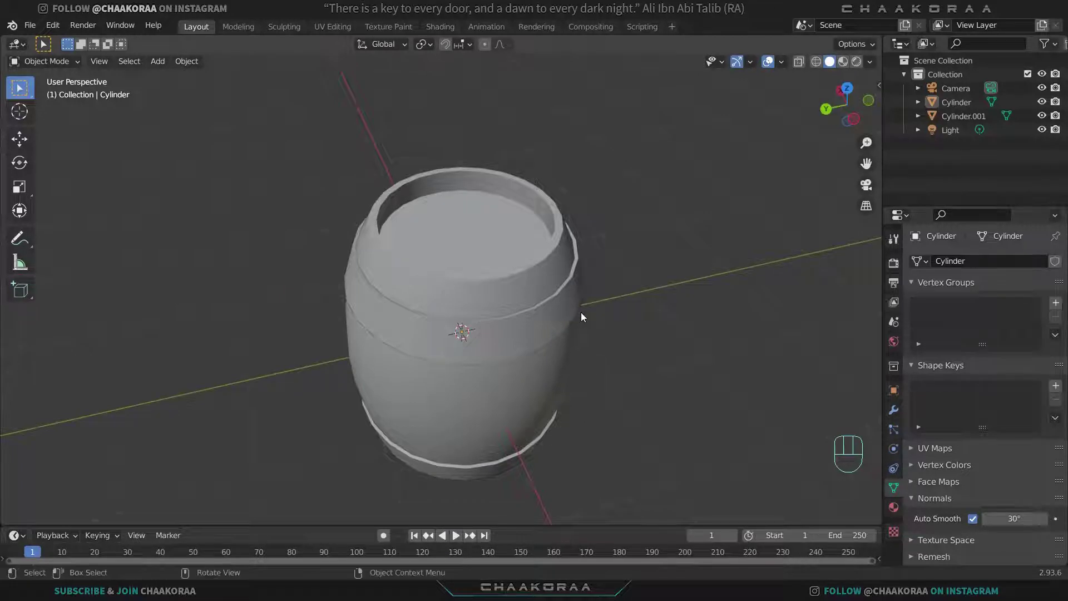
left_click_drag(562, 342, 463, 218)
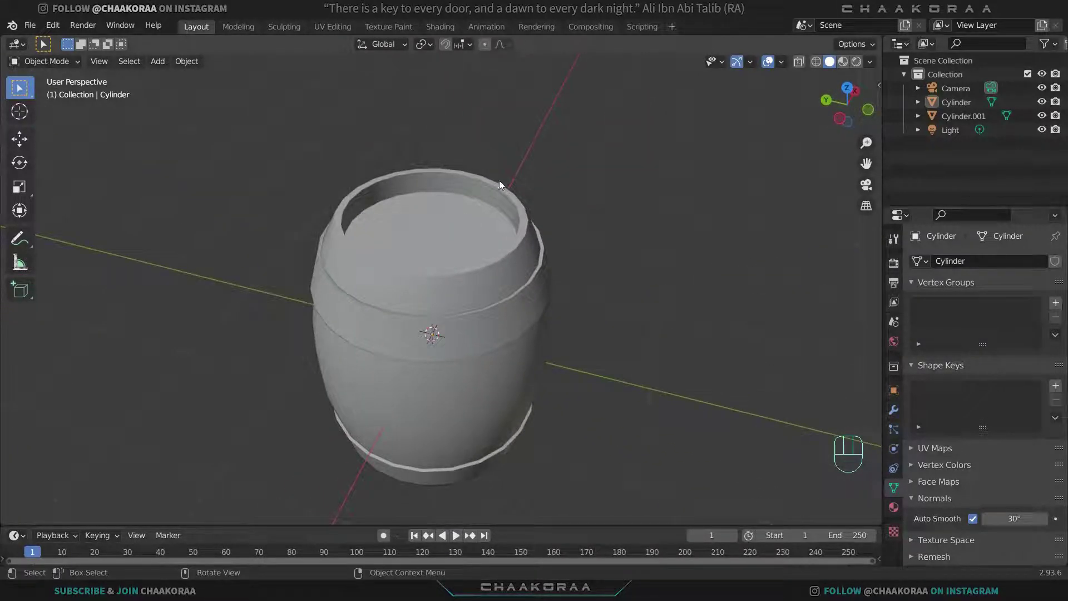
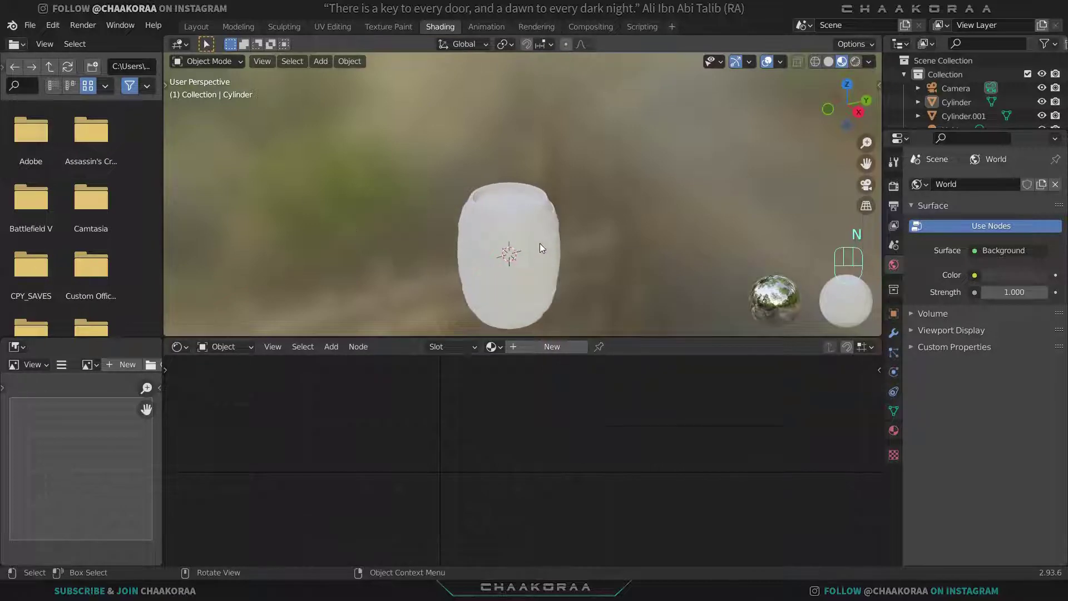
left_click_drag(559, 237, 554, 269)
middle_click(544, 189)
left_click_drag(539, 202, 505, 177)
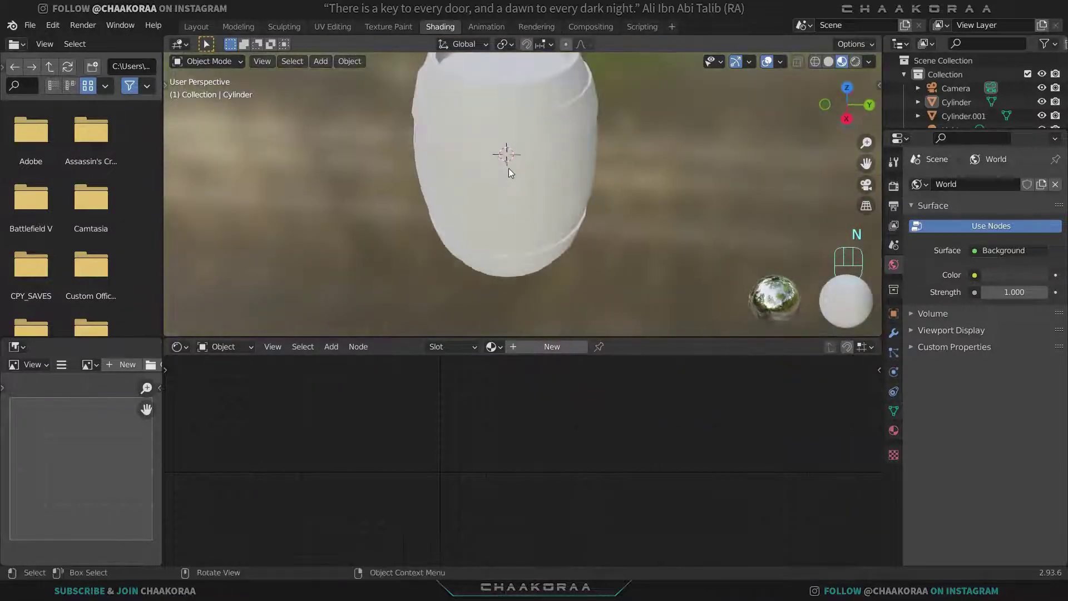
middle_click(517, 235)
left_click_drag(537, 224, 544, 263)
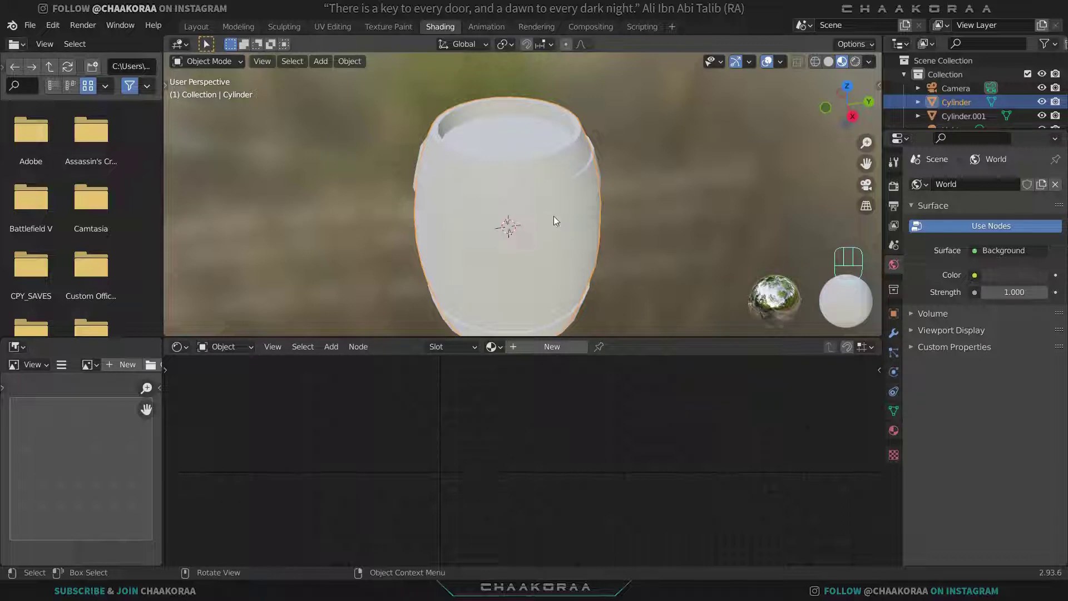
left_click_drag(561, 192, 569, 212)
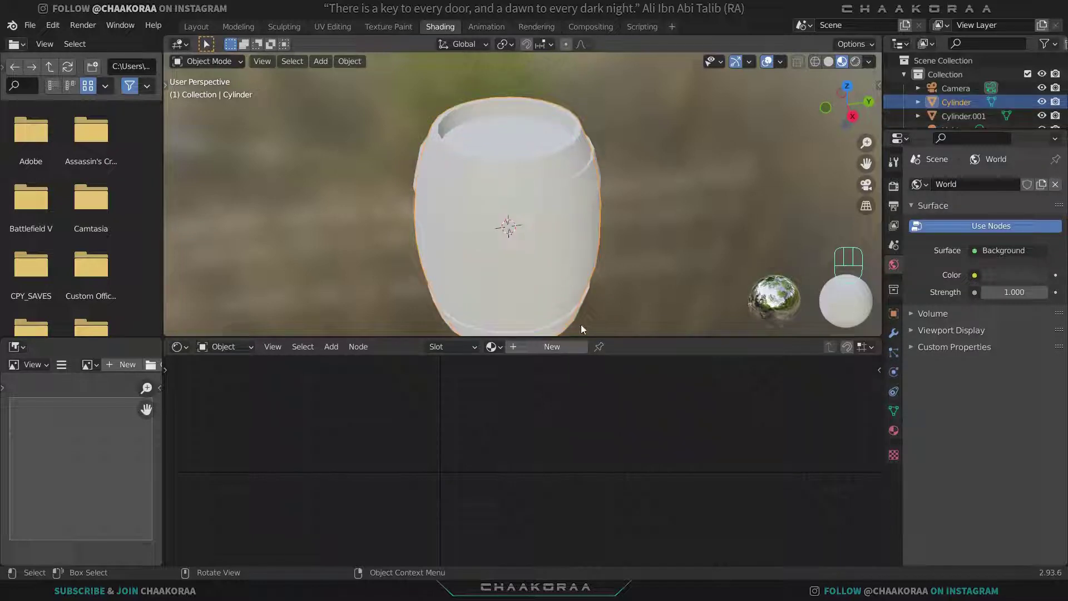
Step: Create a new material for the barrel with an image texture node wired into Base Color
left_click(557, 354)
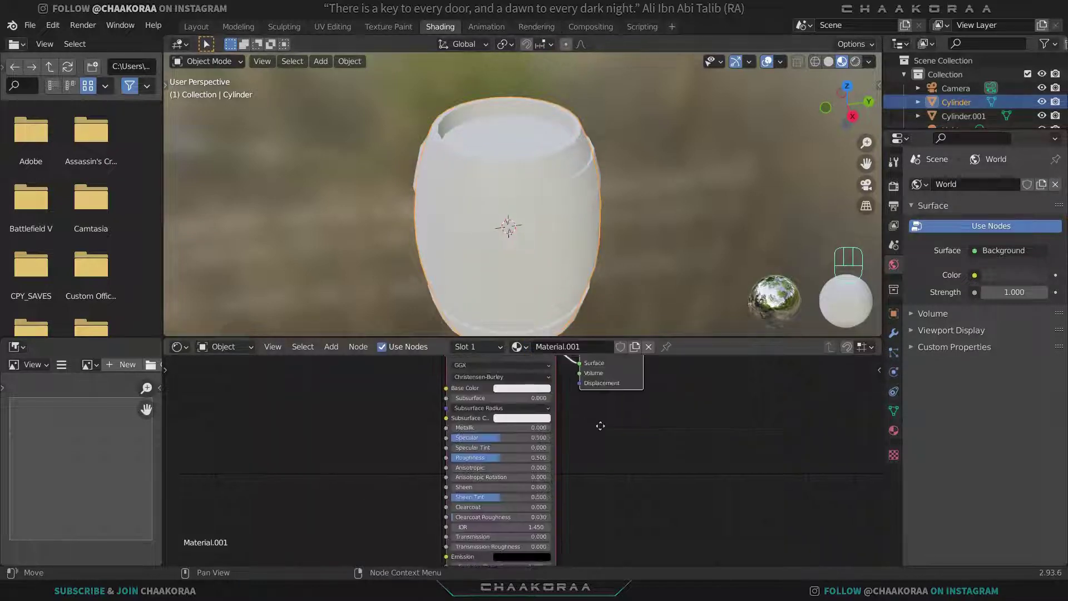
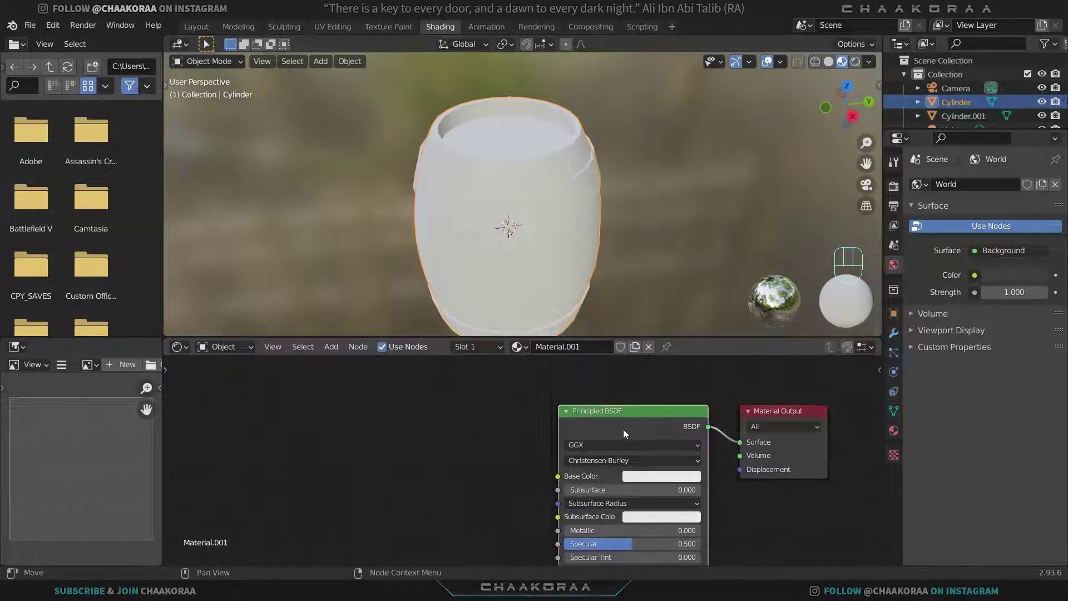
key("ctrl+t")
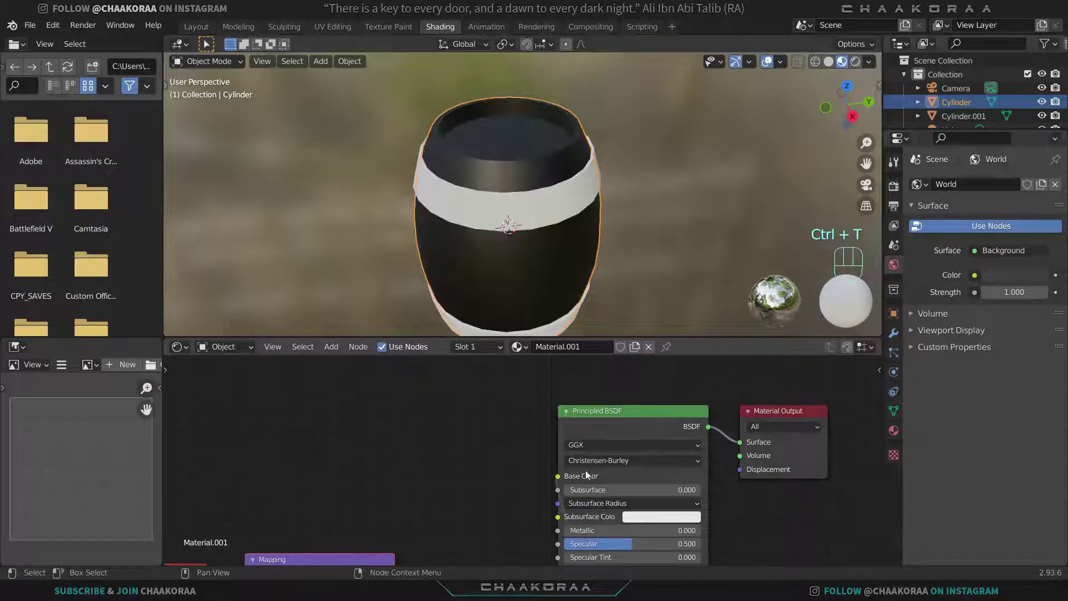
key("g")
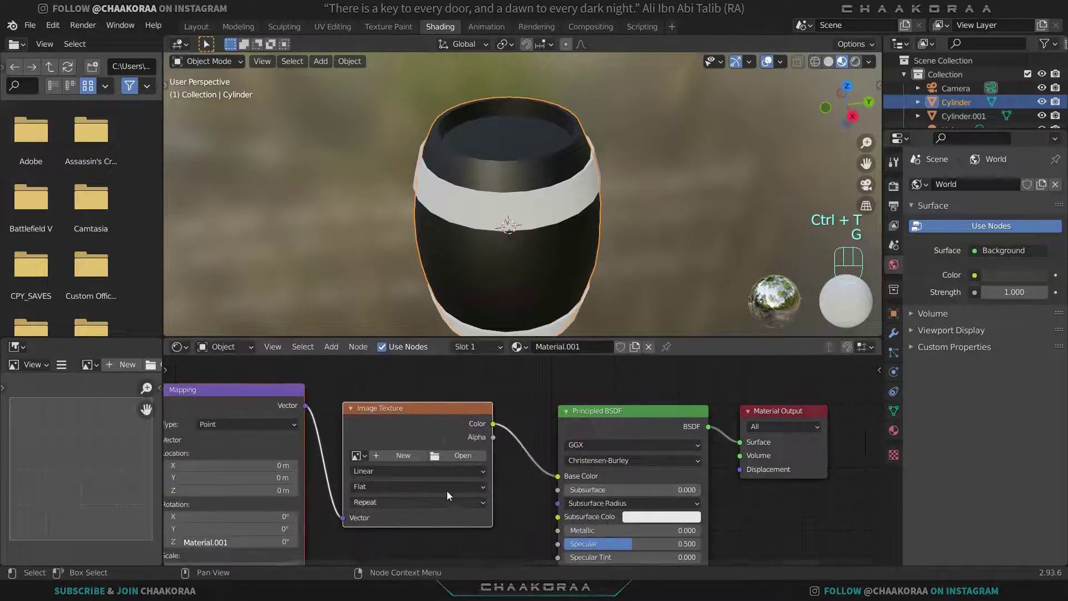
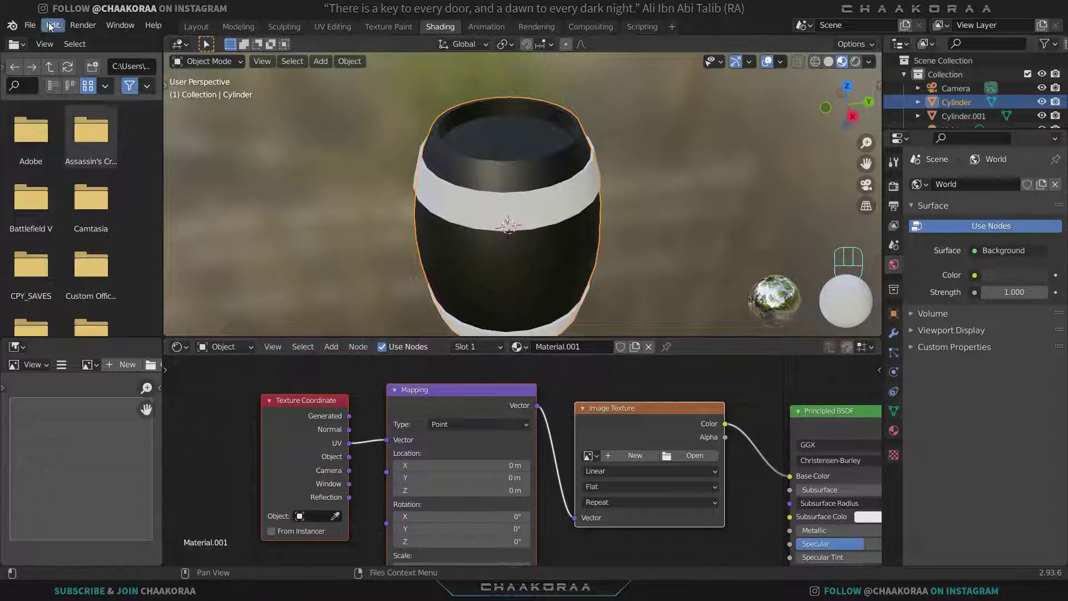
Step: Enable Node Wrangler and load planks_brown_10_diff_4k.jpg into the barrel's base colour
left_click_drag(53, 27, 77, 188)
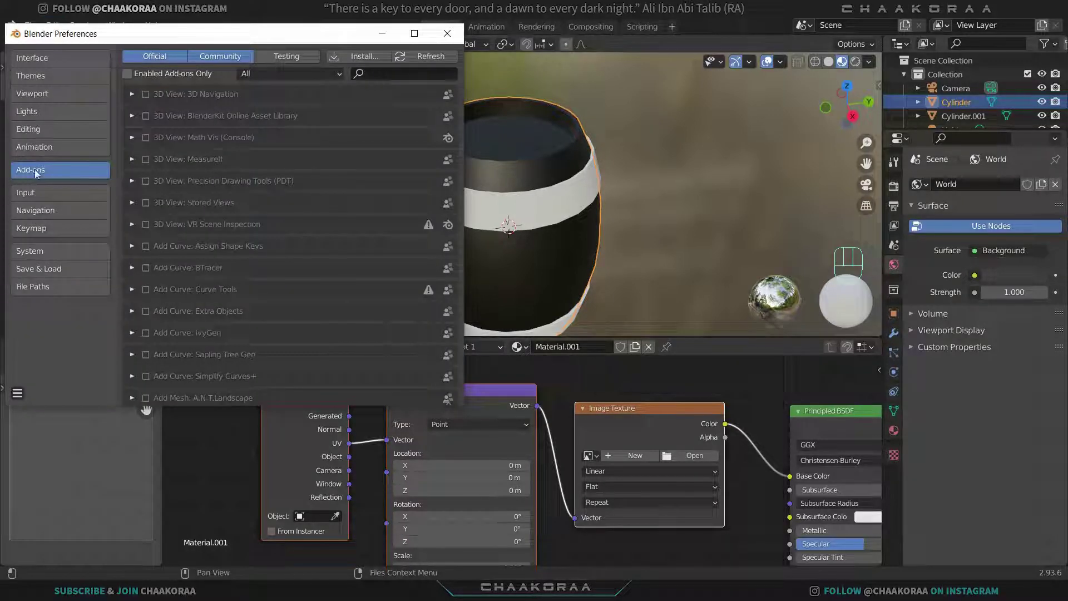
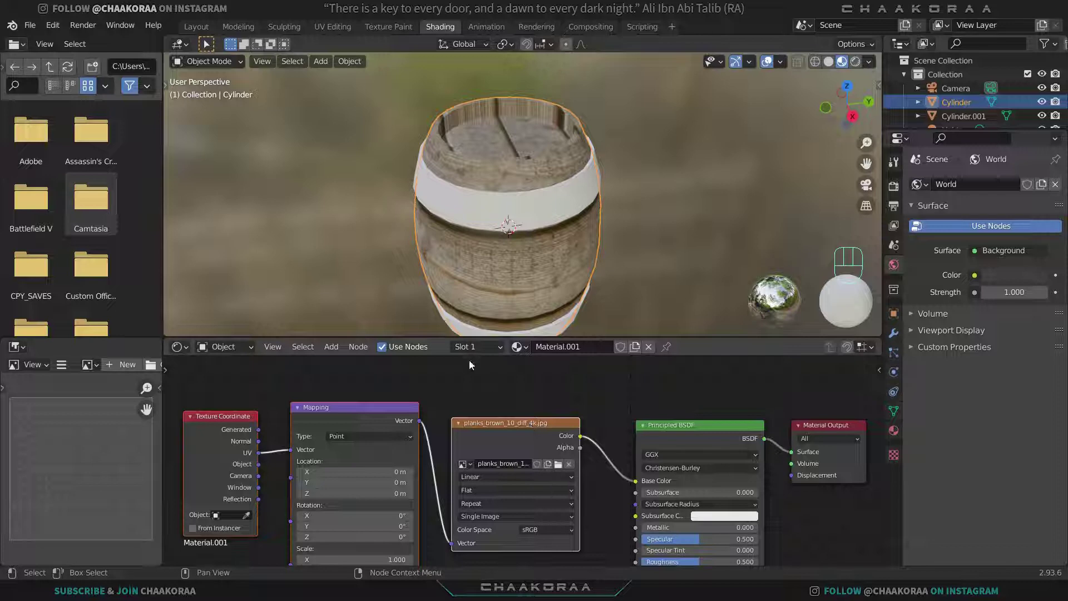
Step: Orbit around the barrel to check the plank staves at mapping scale 5
left_click_drag(527, 254, 591, 260)
left_click_drag(619, 203, 615, 214)
left_click_drag(573, 235, 515, 238)
middle_click(498, 282)
middle_click(567, 263)
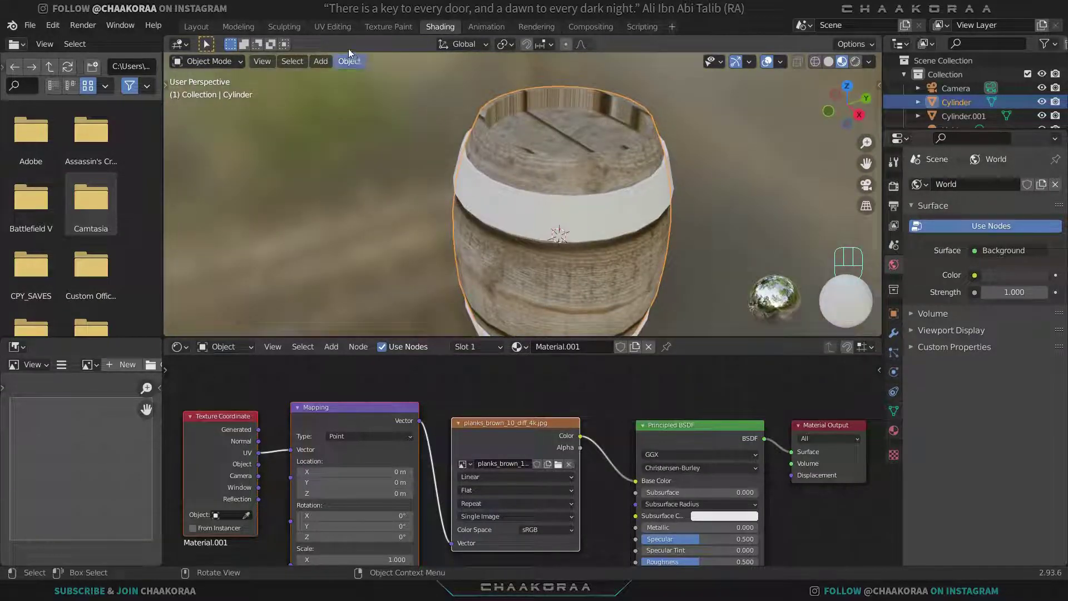
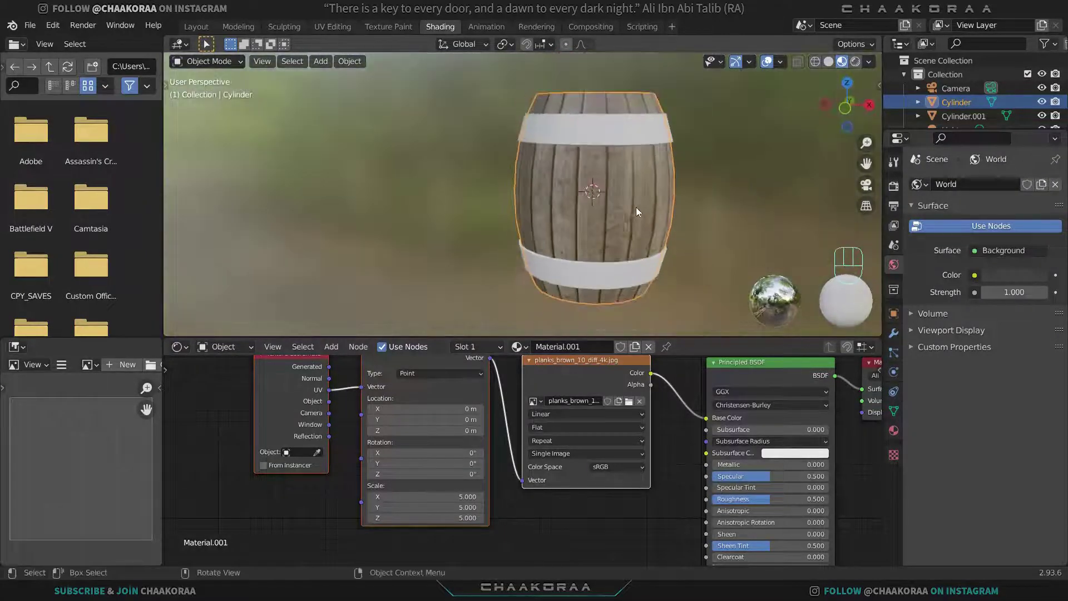
Step: Set the mapping scale to 4 on all axes and fit the node tree into view
left_click_drag(668, 216, 522, 255)
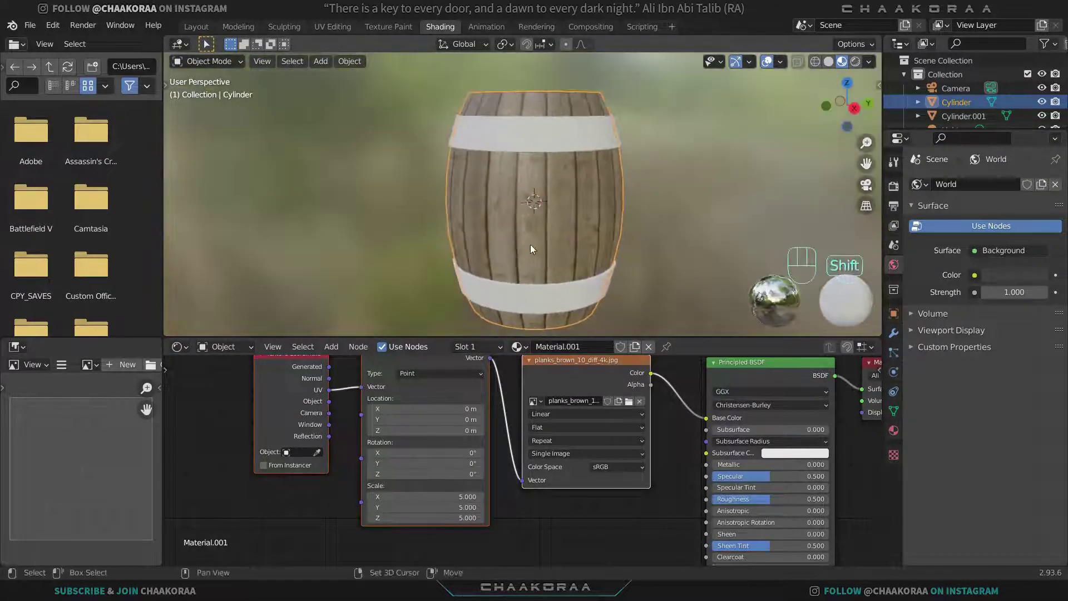
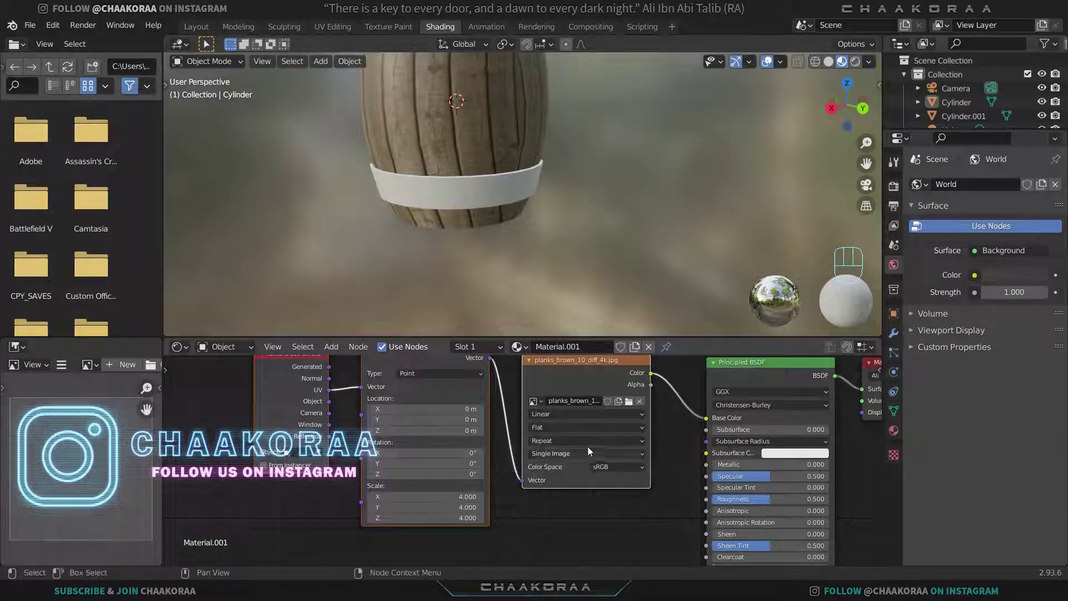
key("g")
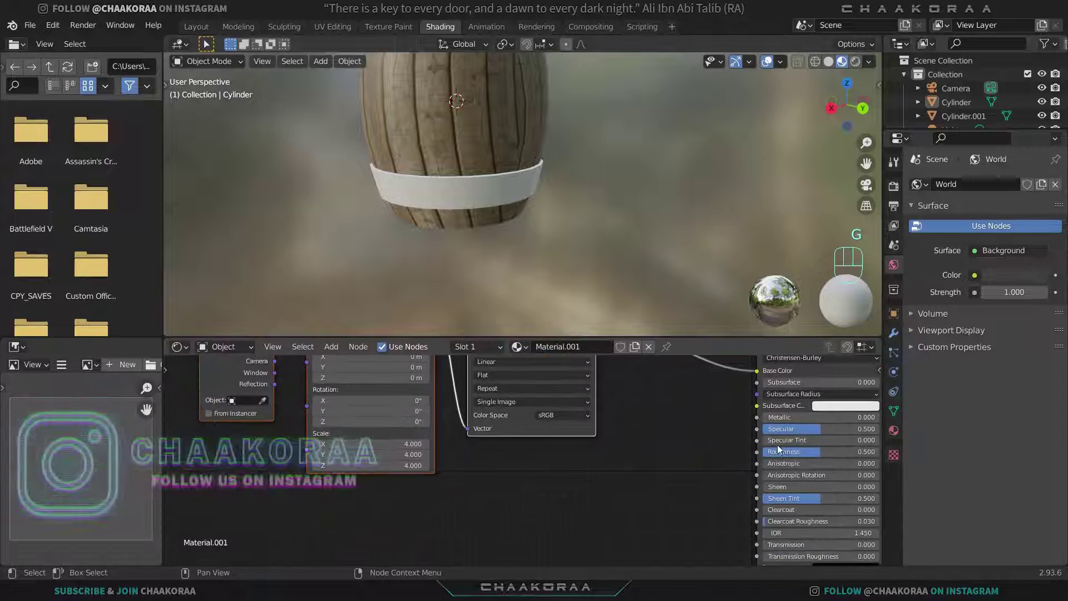
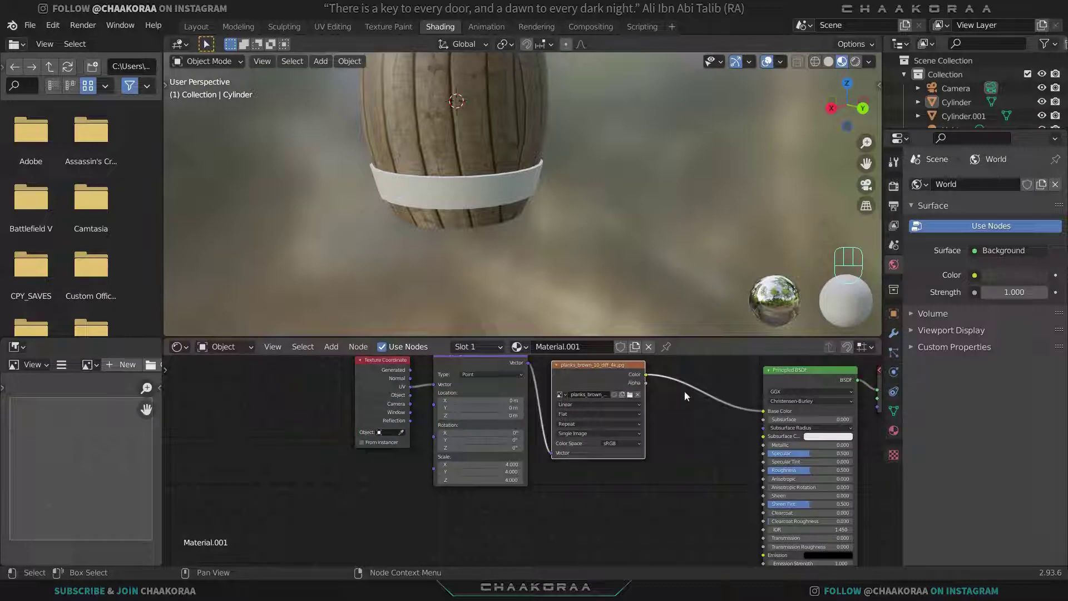
Step: Duplicate the image node and browse for planks_brown_10_rough_4k.jpg as the roughness map
key("shift+d")
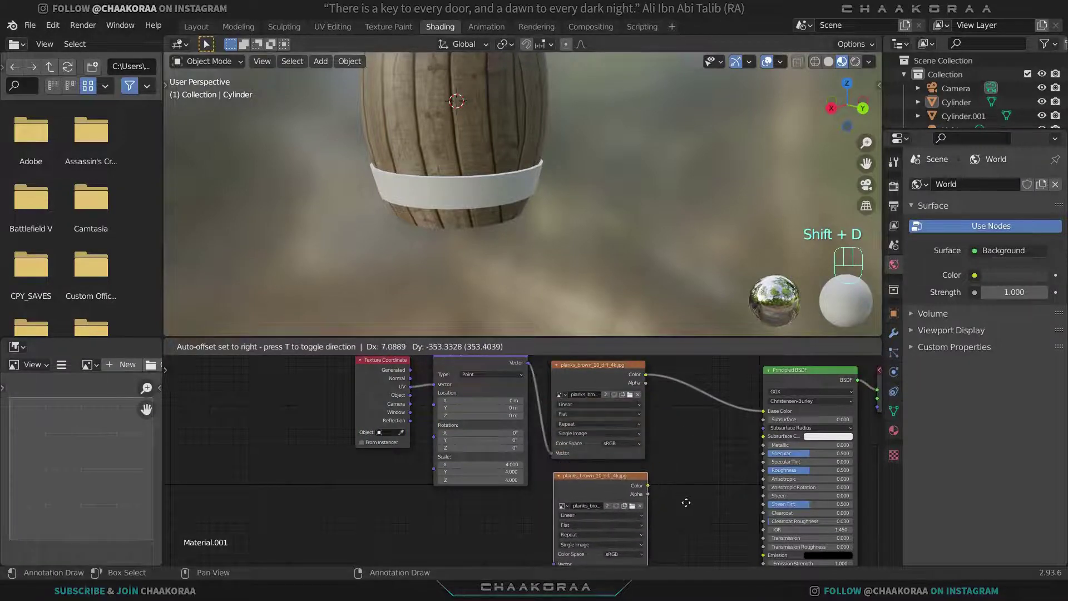
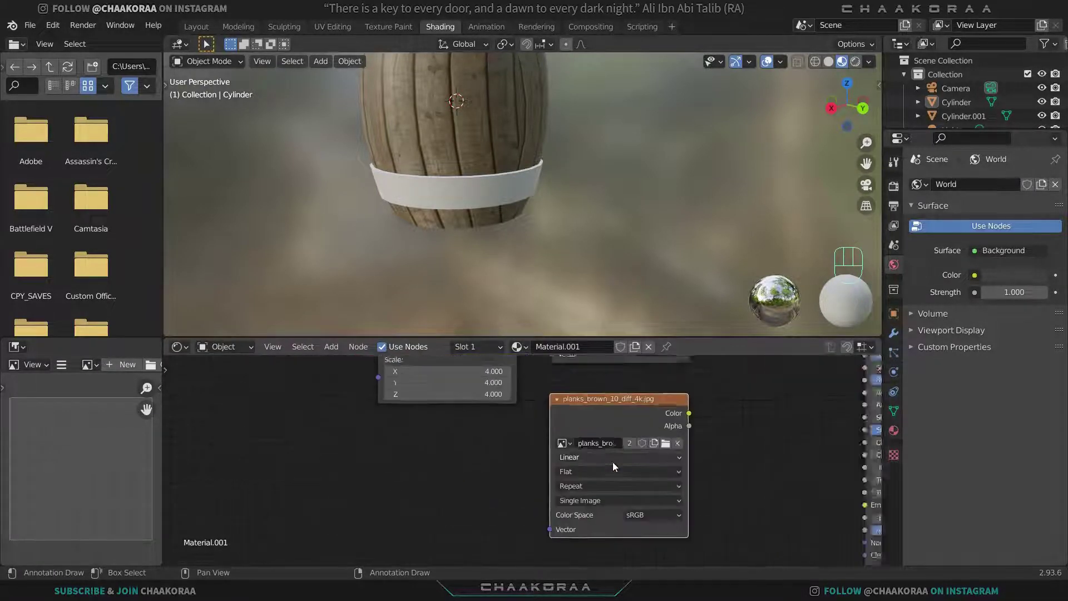
left_click(674, 442)
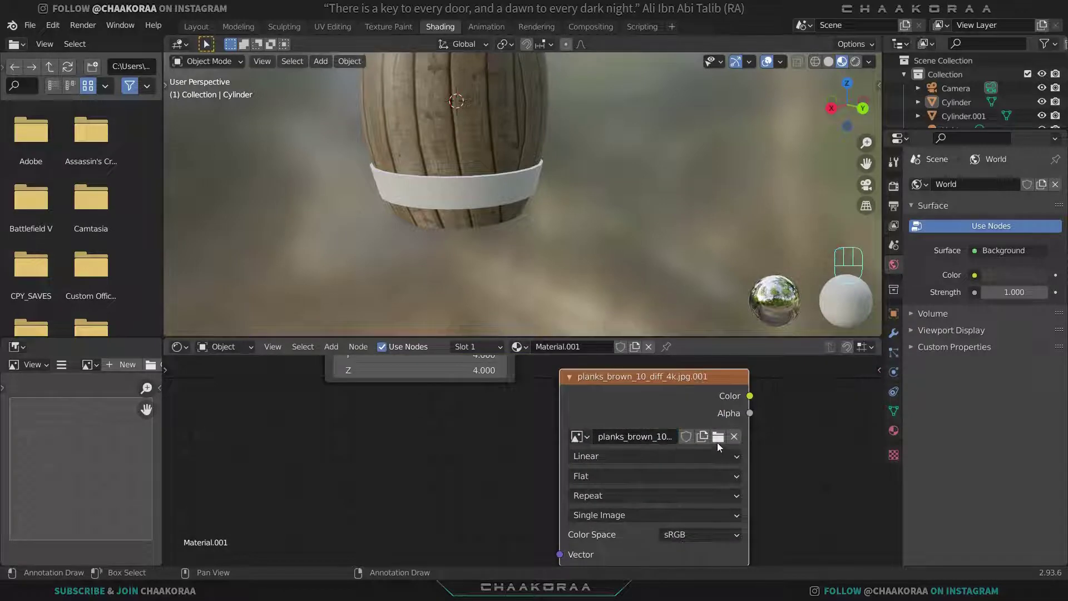
left_click(721, 445)
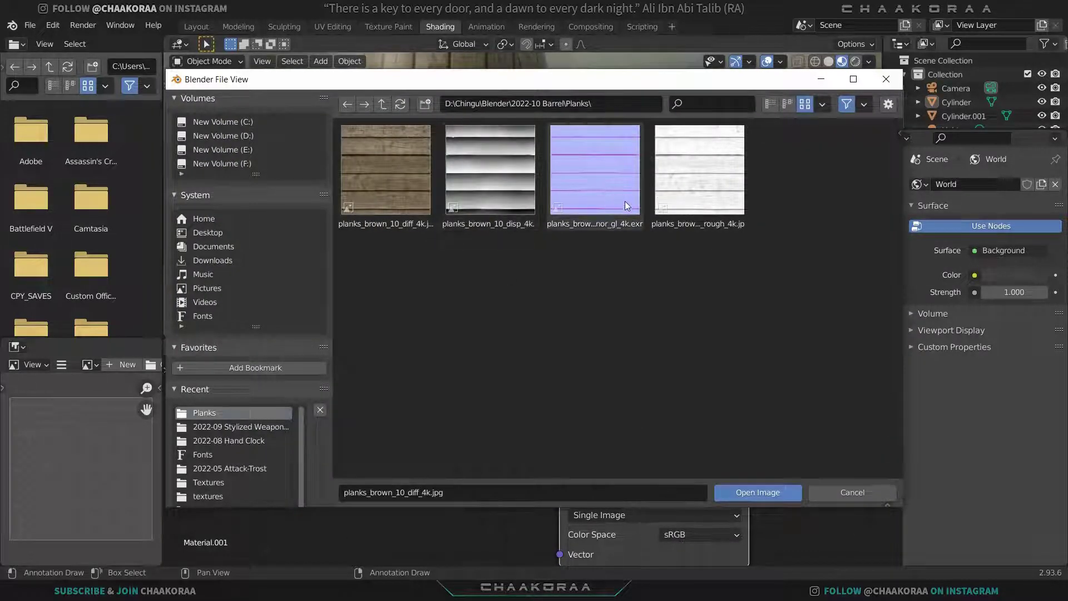
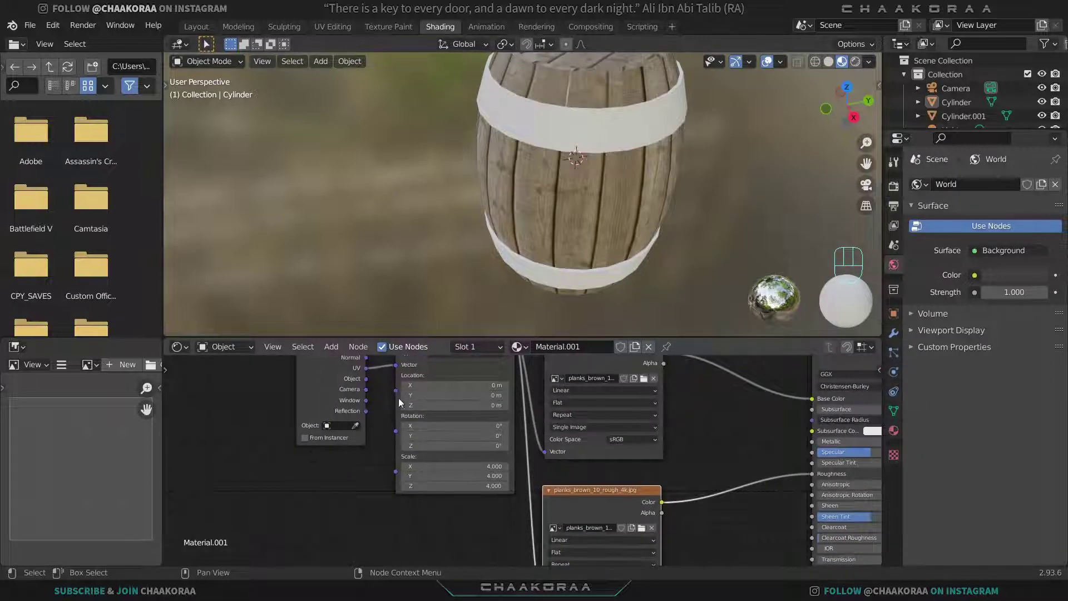
left_click_drag(598, 190, 536, 229)
left_click_drag(542, 213, 530, 193)
left_click_drag(532, 231, 538, 201)
middle_click(508, 304)
left_click_drag(508, 269, 463, 227)
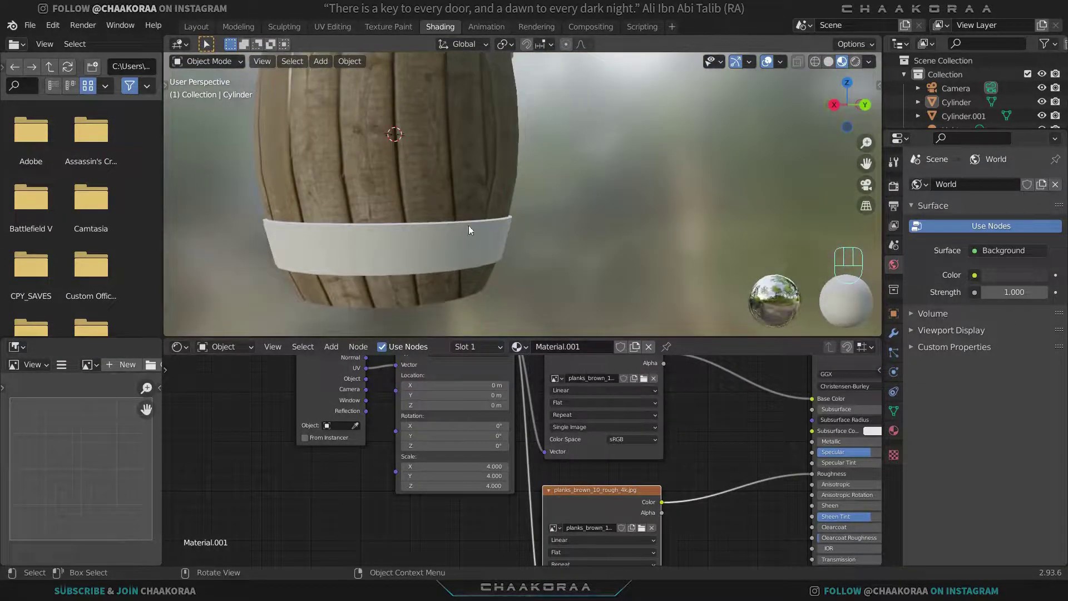
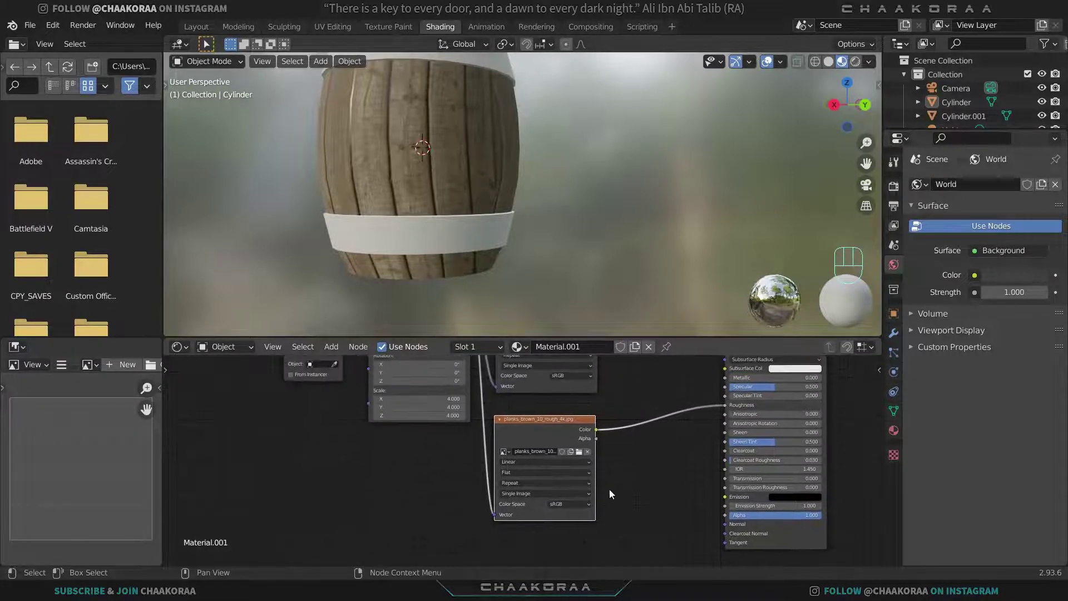
Step: Load planks_brown_10_nor_gl_4k.exr into a duplicated node and link it to a Bump node's height at strength 0.453
key("g")
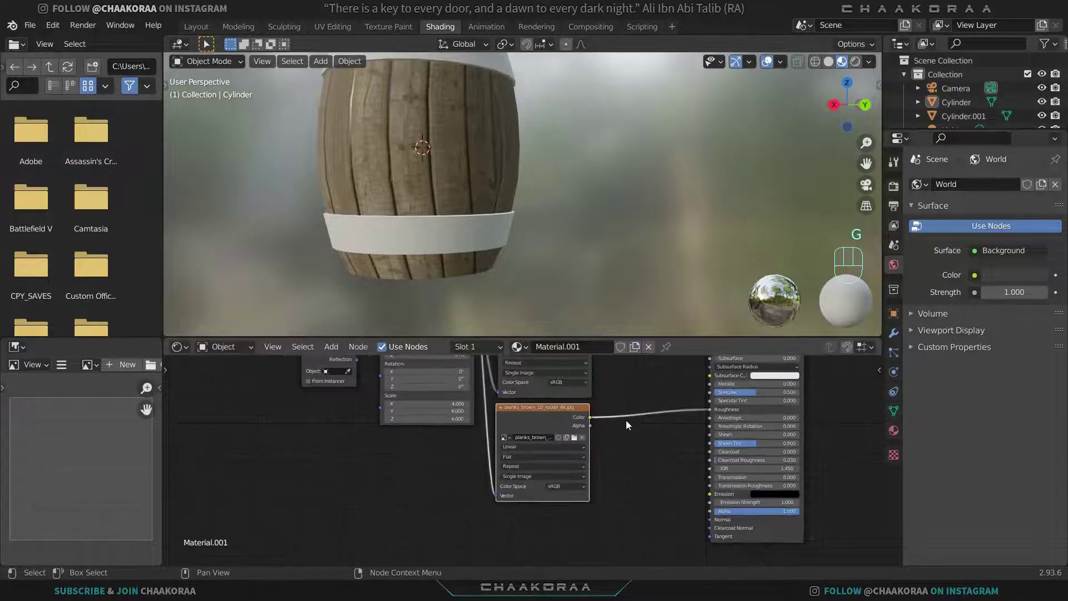
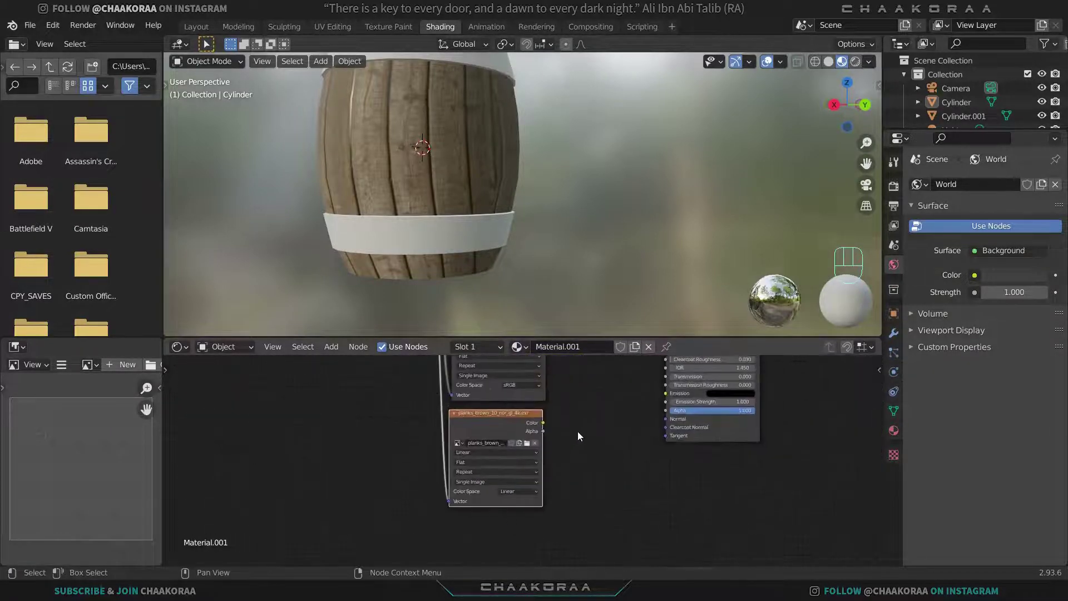
key("shift+a")
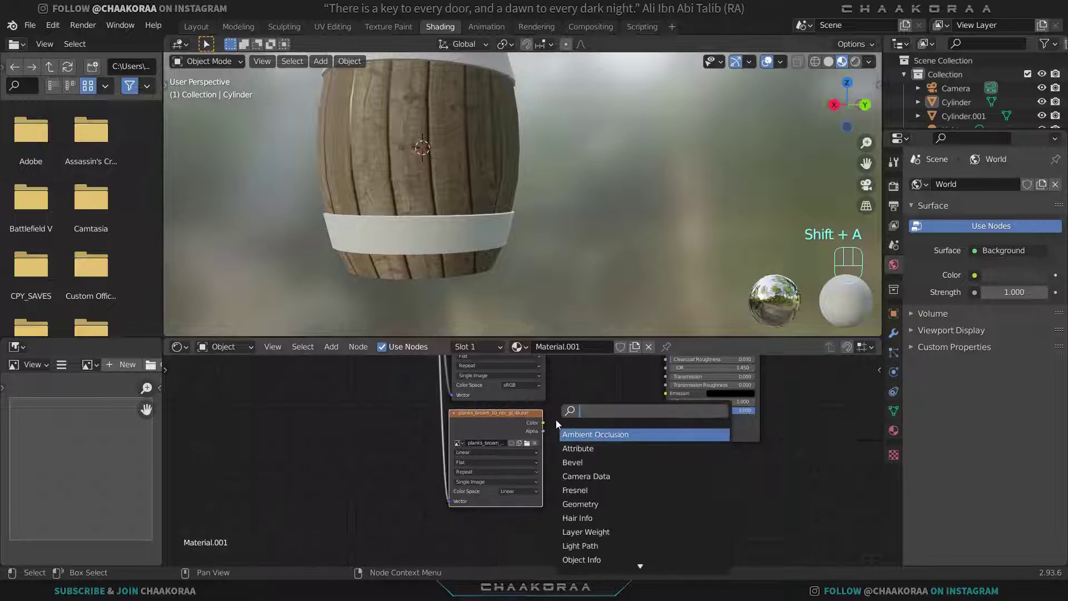
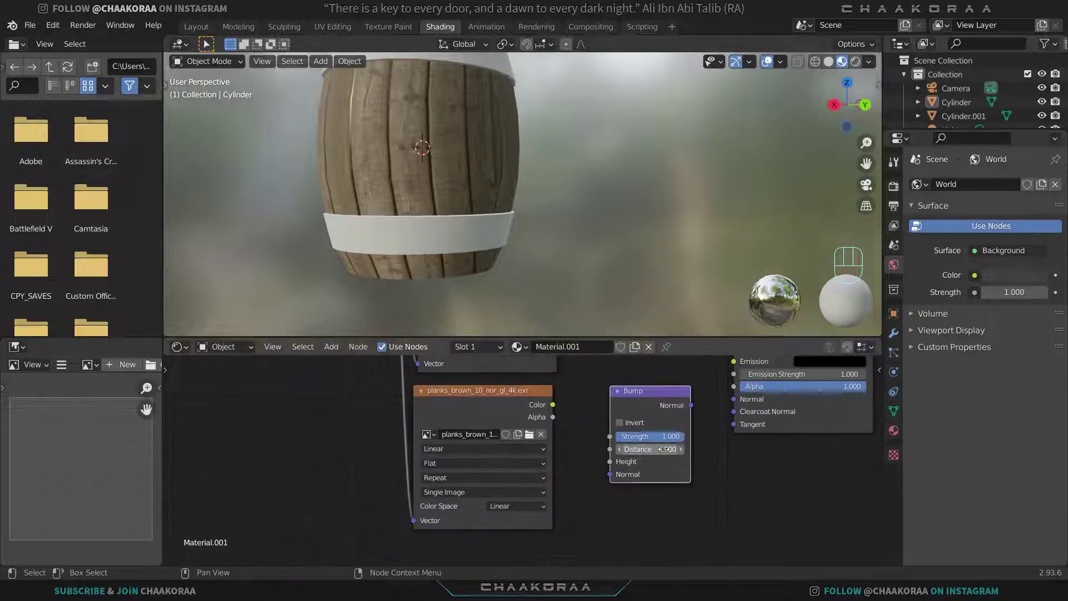
left_click_drag(696, 408, 622, 442)
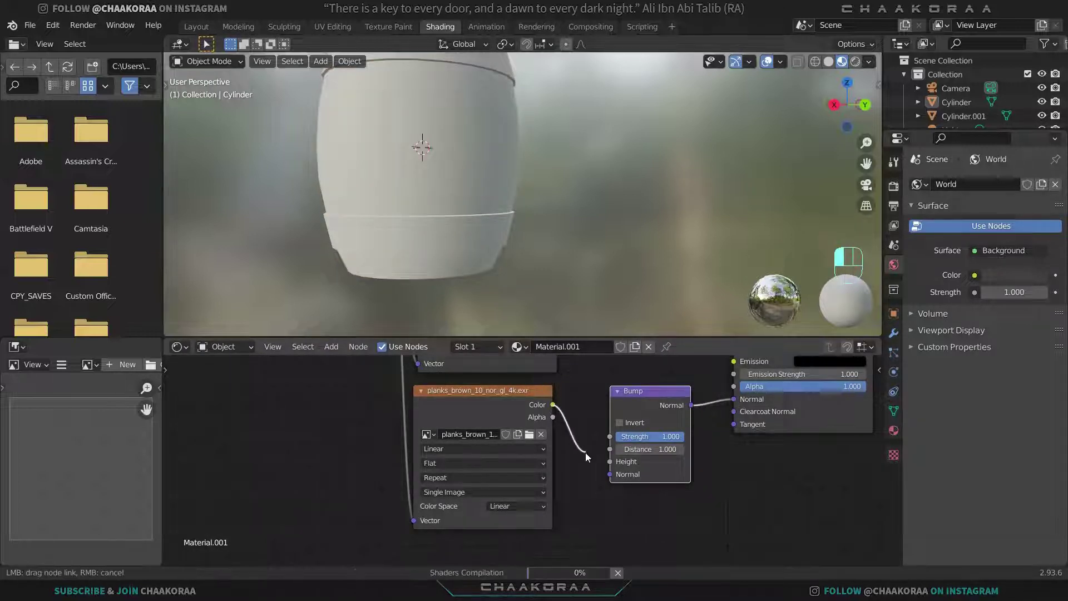
left_click(613, 465)
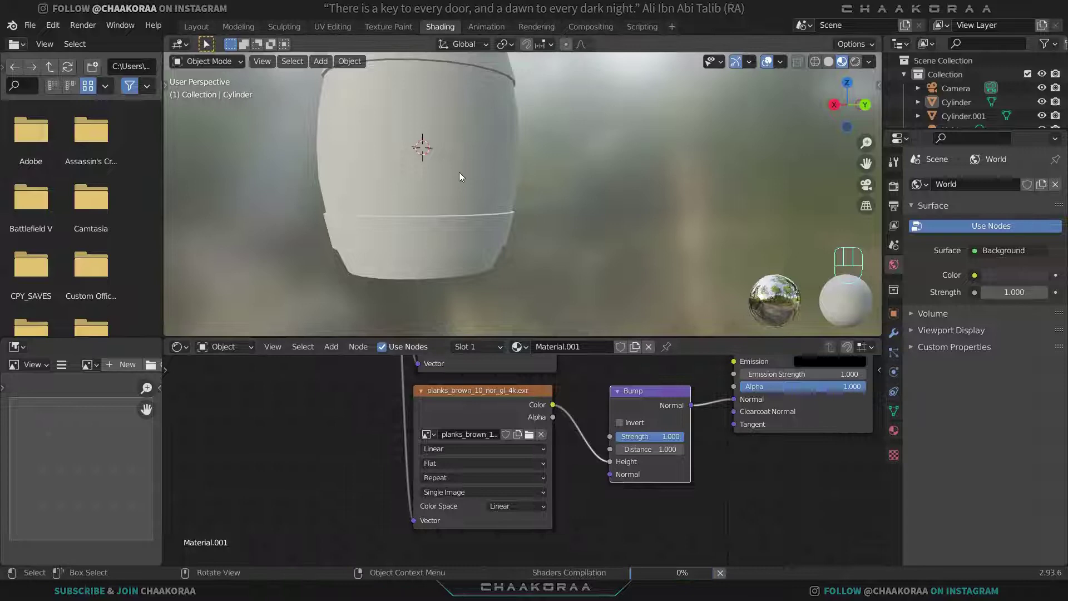
Step: Zoom in and look around the barrel to inspect the wood surface relief
left_click_drag(509, 225, 517, 218)
left_click_drag(525, 219, 556, 230)
left_click_drag(475, 228, 465, 237)
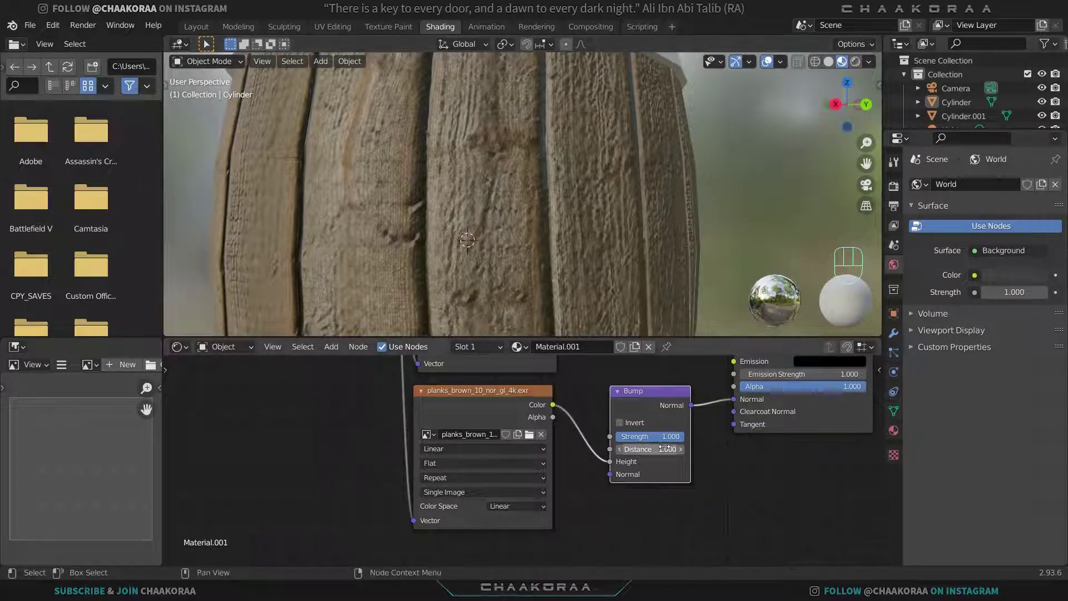
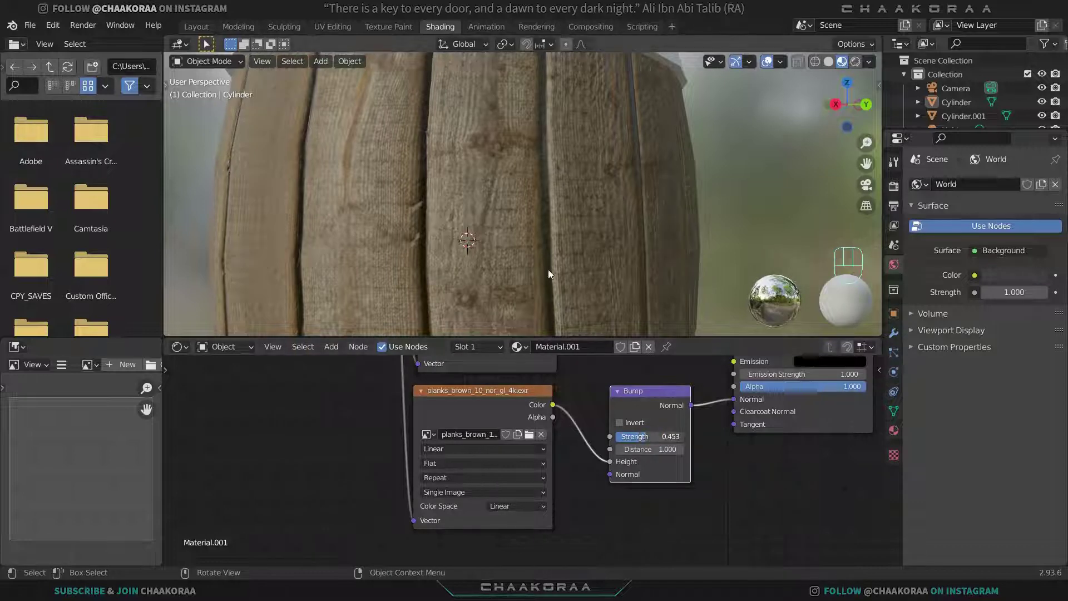
left_click_drag(527, 279, 454, 278)
left_click_drag(447, 274, 669, 262)
left_click_drag(637, 256, 659, 259)
left_click_drag(557, 259, 587, 243)
left_click_drag(586, 228, 588, 258)
left_click_drag(592, 180, 586, 212)
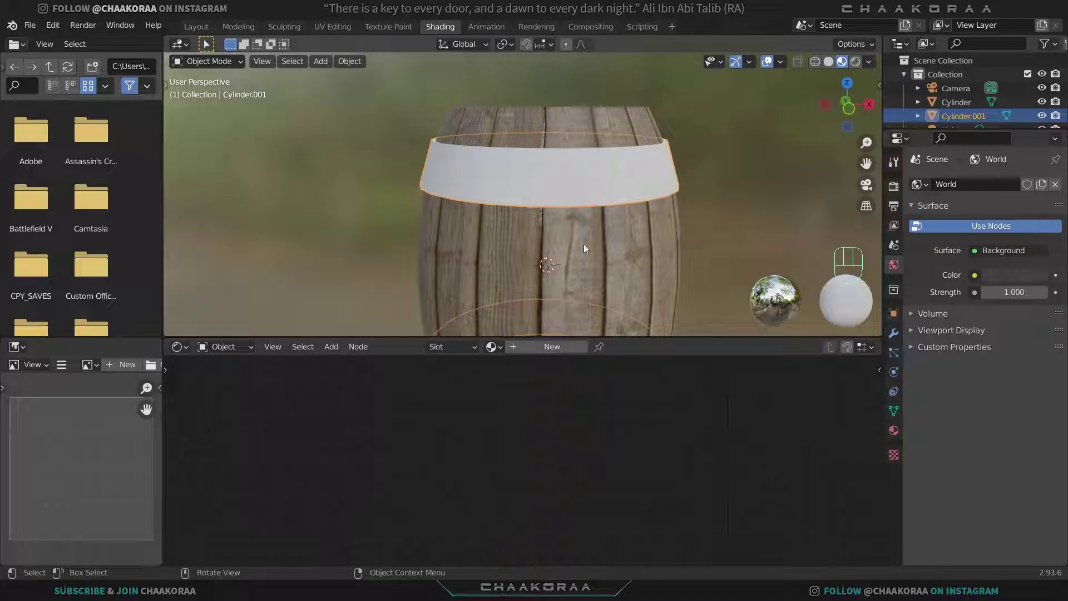
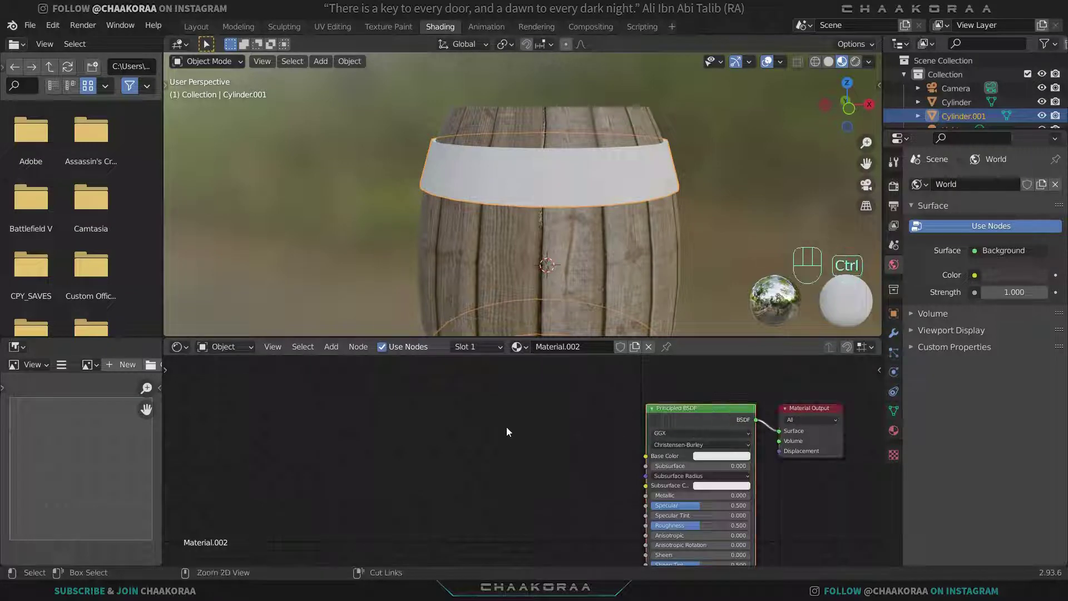
Step: Give the bands a material with the Metal_Medieval albedo image via Ctrl+T texture setup
key("ctrl+t")
key("g")
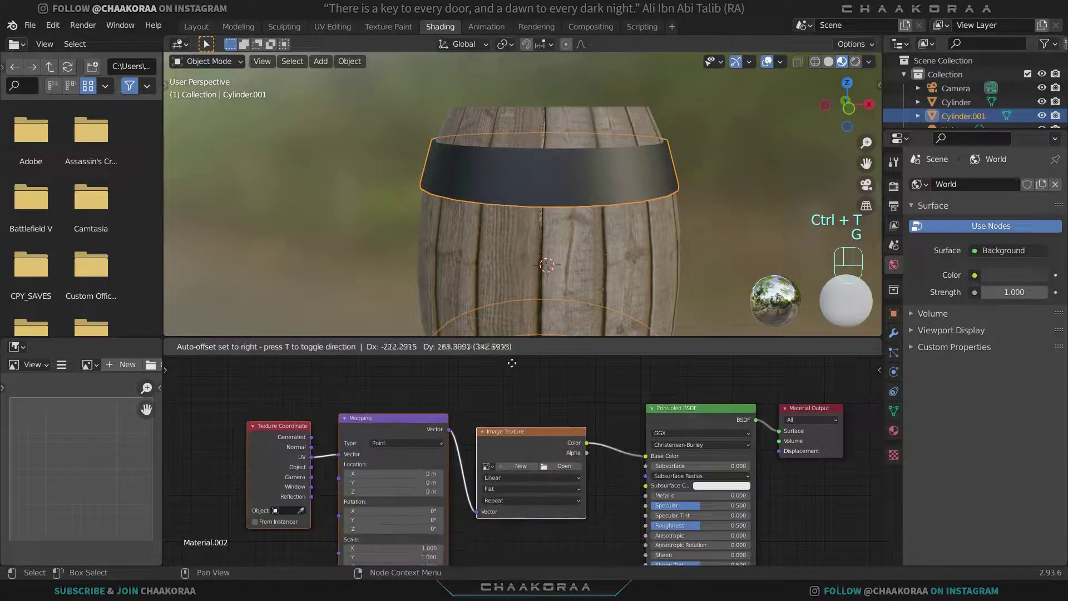
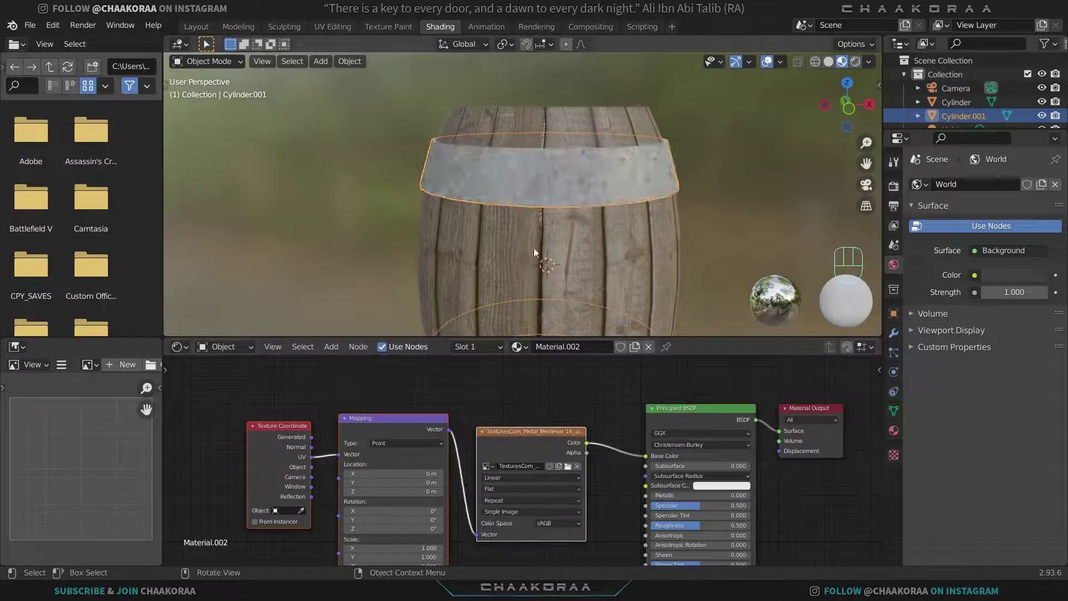
left_click_drag(575, 220, 544, 226)
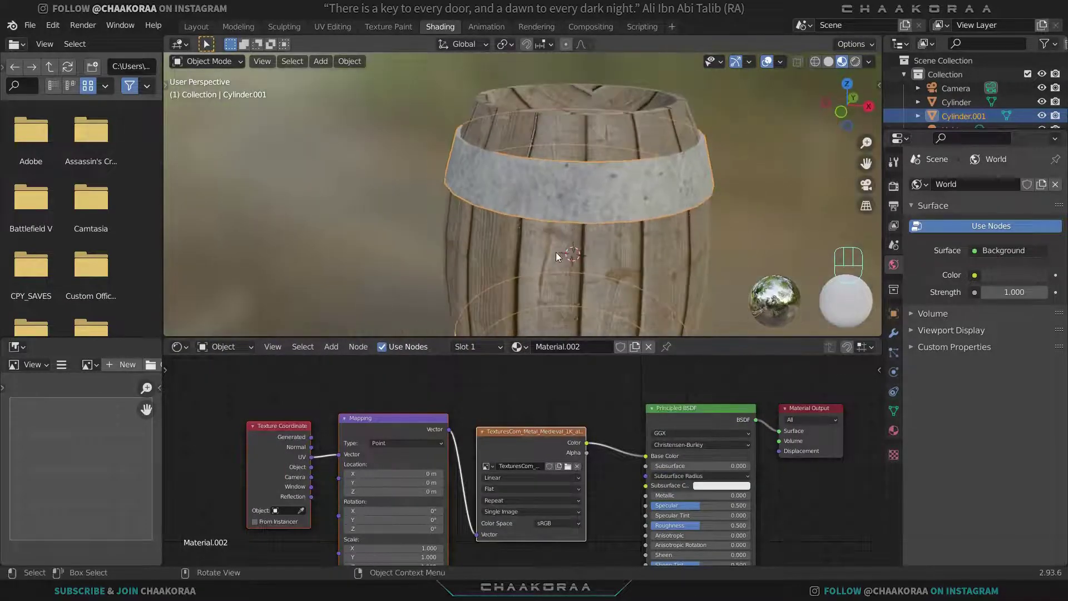
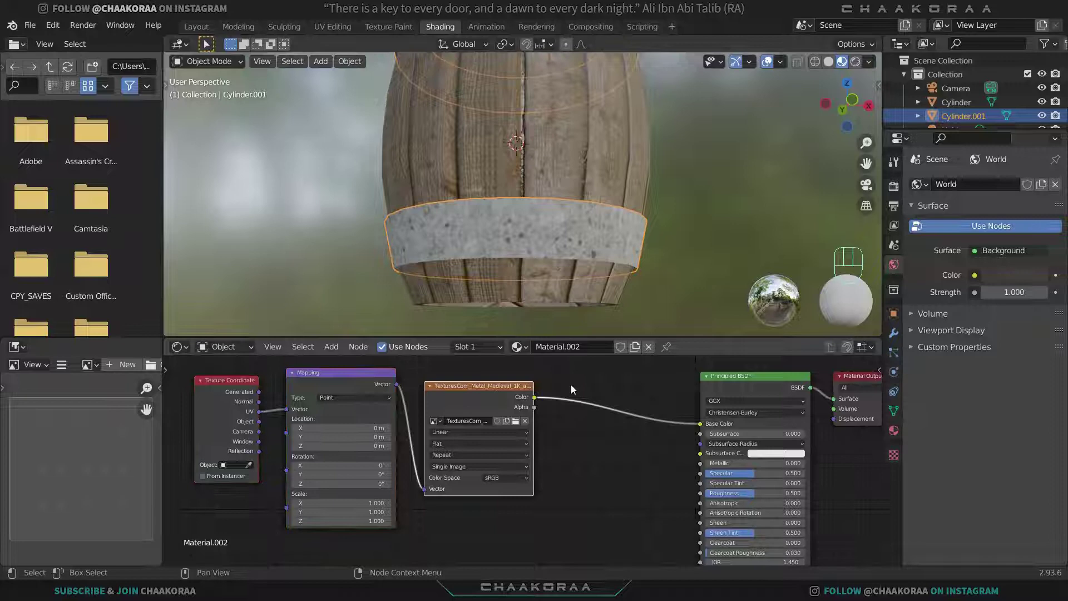
Step: Duplicate the image node for the Medieval metal roughness map and link it to the shader's Roughness
key("shift+d")
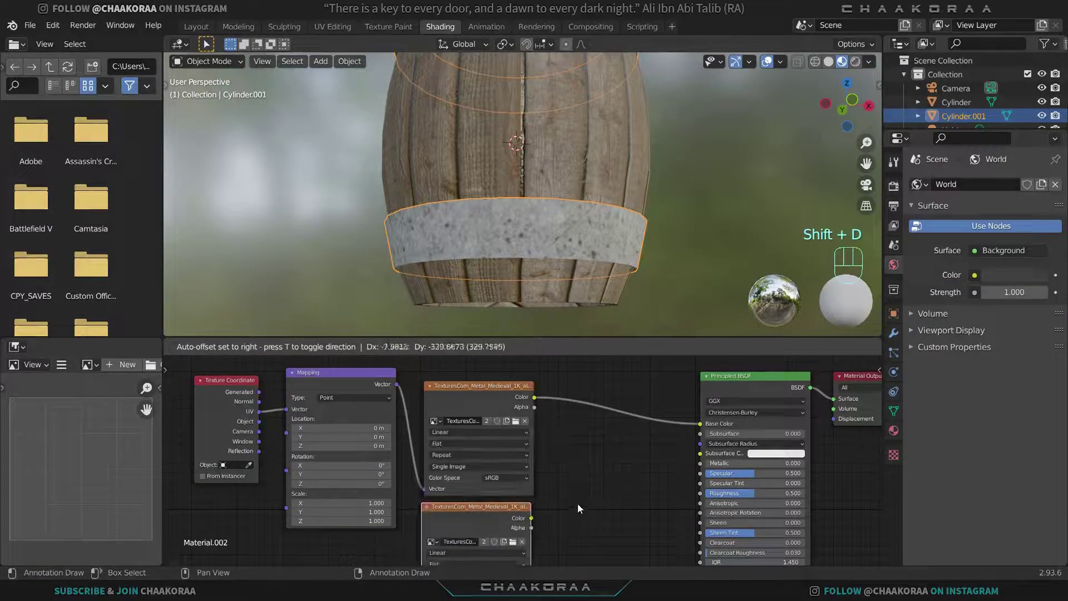
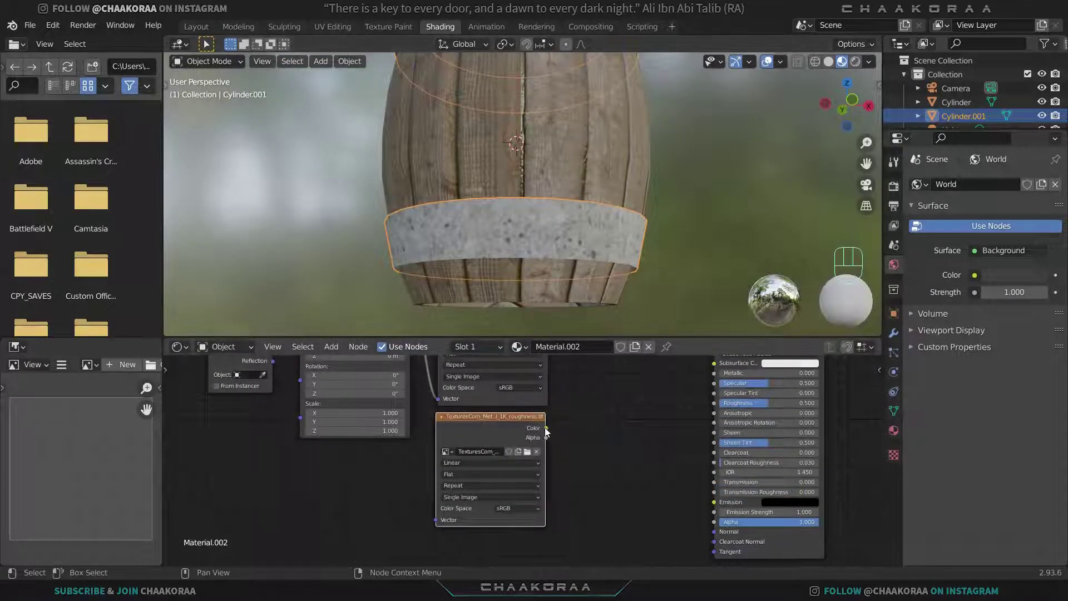
left_click_drag(560, 434, 628, 370)
left_click_drag(567, 257, 566, 200)
left_click_drag(581, 231, 581, 212)
middle_click(568, 230)
left_click_drag(570, 178, 597, 171)
middle_click(595, 231)
middle_click(606, 216)
left_click_drag(619, 210, 632, 319)
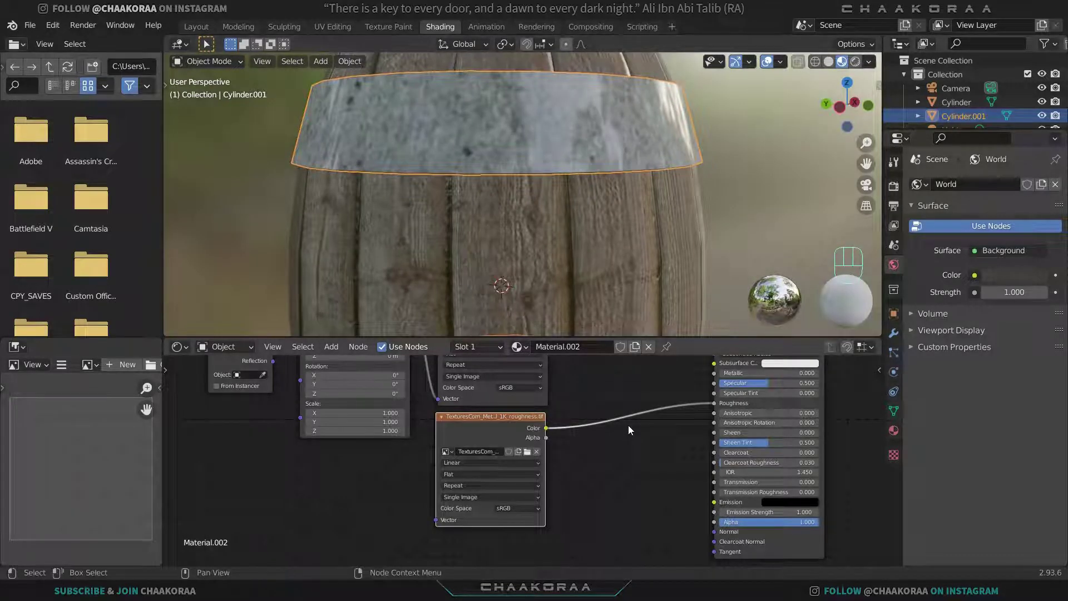
Step: Route the roughness map through a ColorRamp and lighten its dark stop so the bands look shinier
key("shift+a")
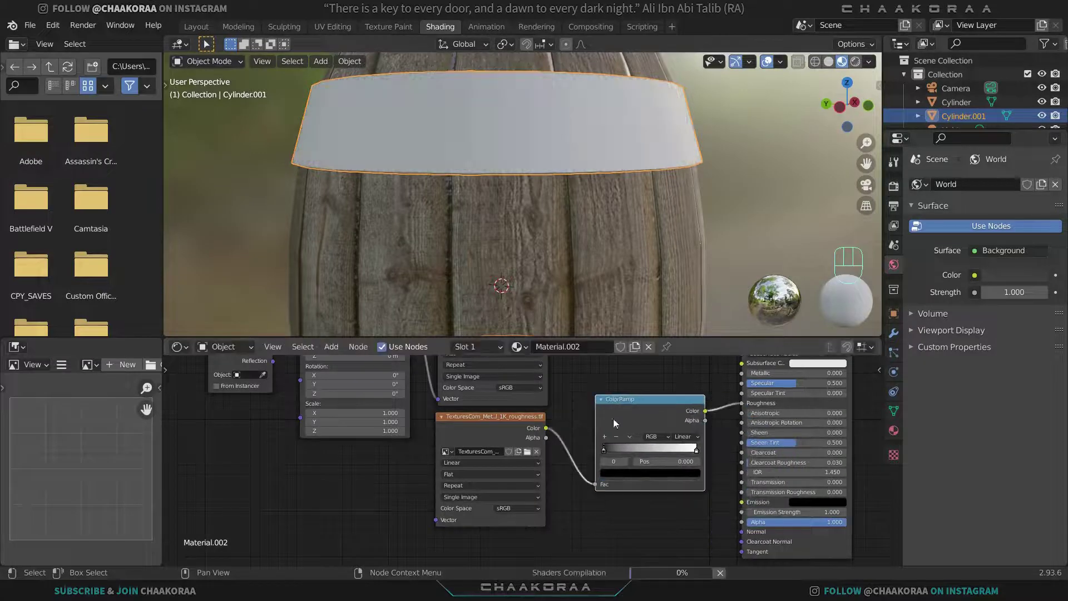
left_click_drag(599, 173, 576, 187)
left_click_drag(584, 184, 679, 230)
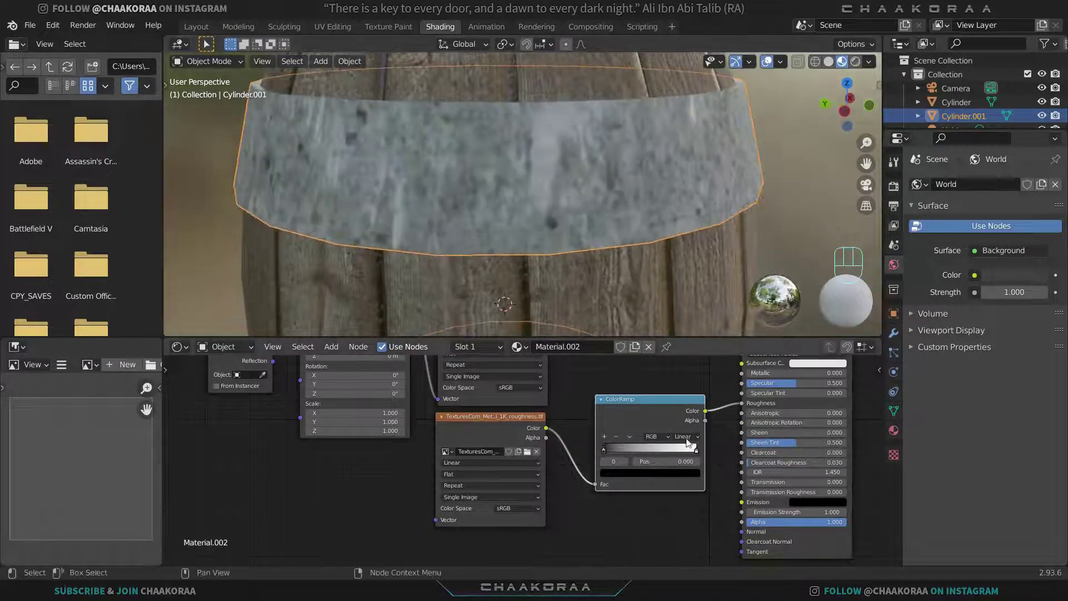
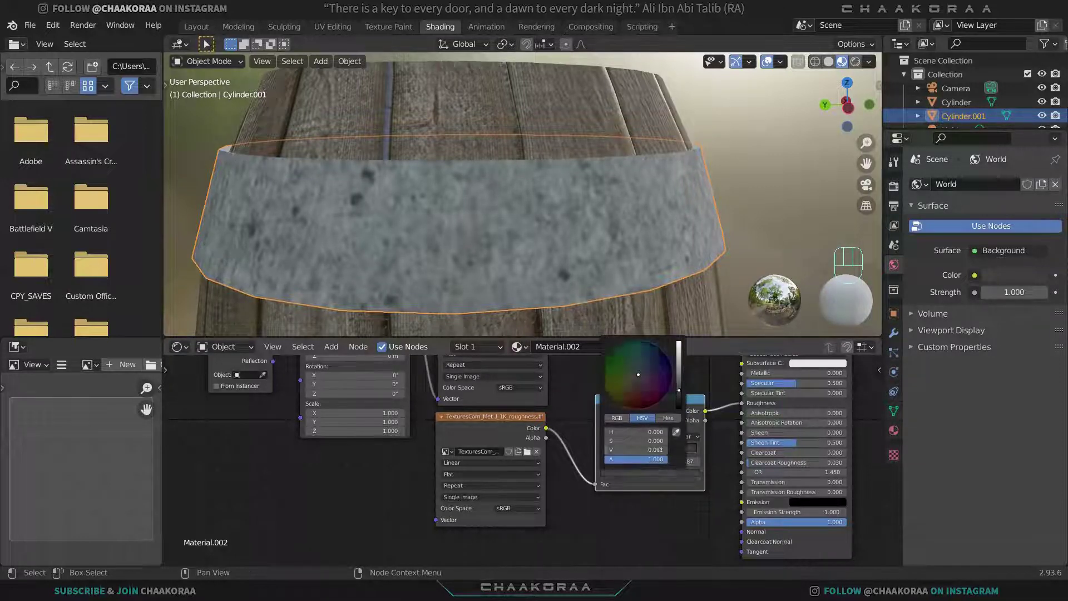
middle_click(646, 276)
left_click_drag(624, 452, 631, 464)
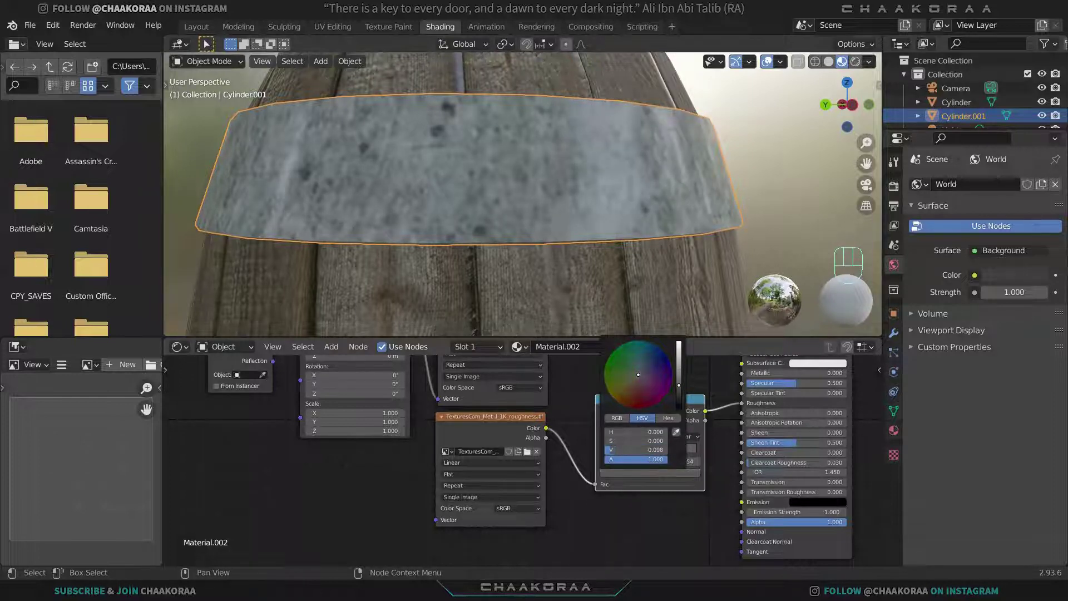
left_click_drag(623, 256, 662, 425)
left_click(661, 456)
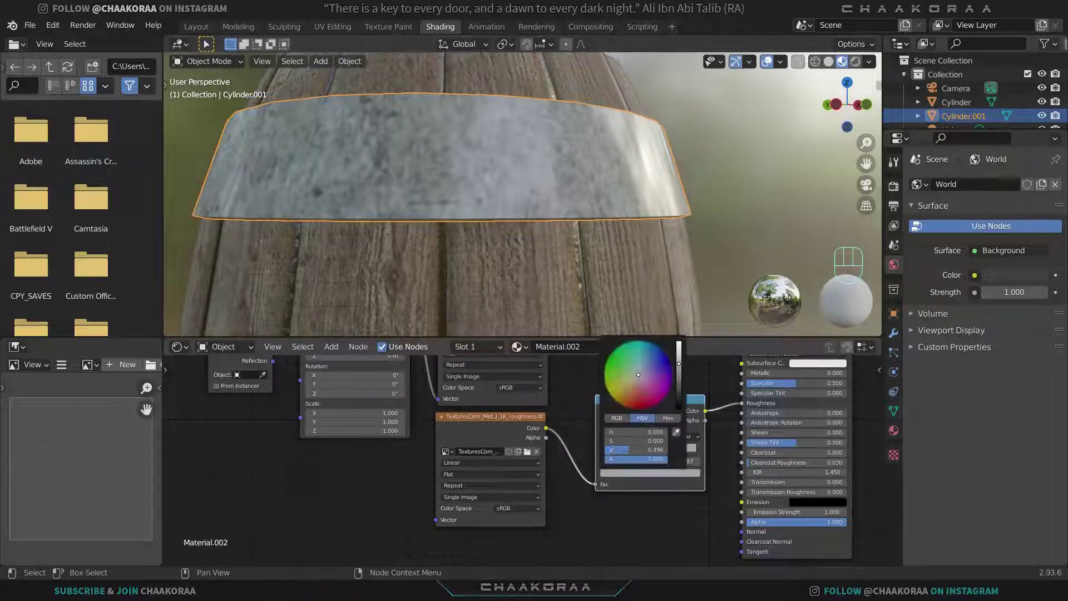
middle_click(585, 223)
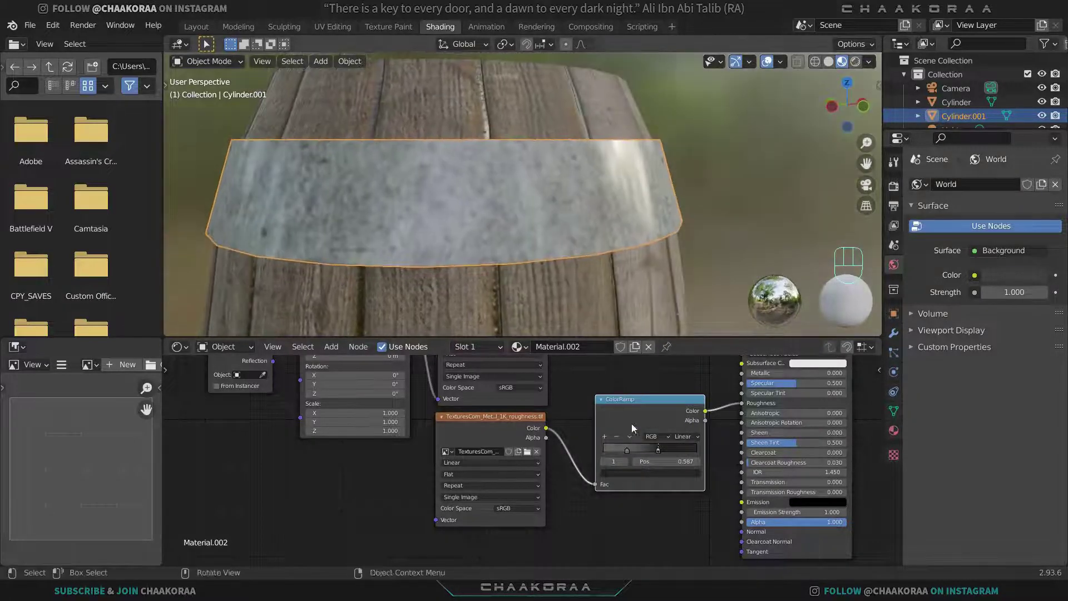
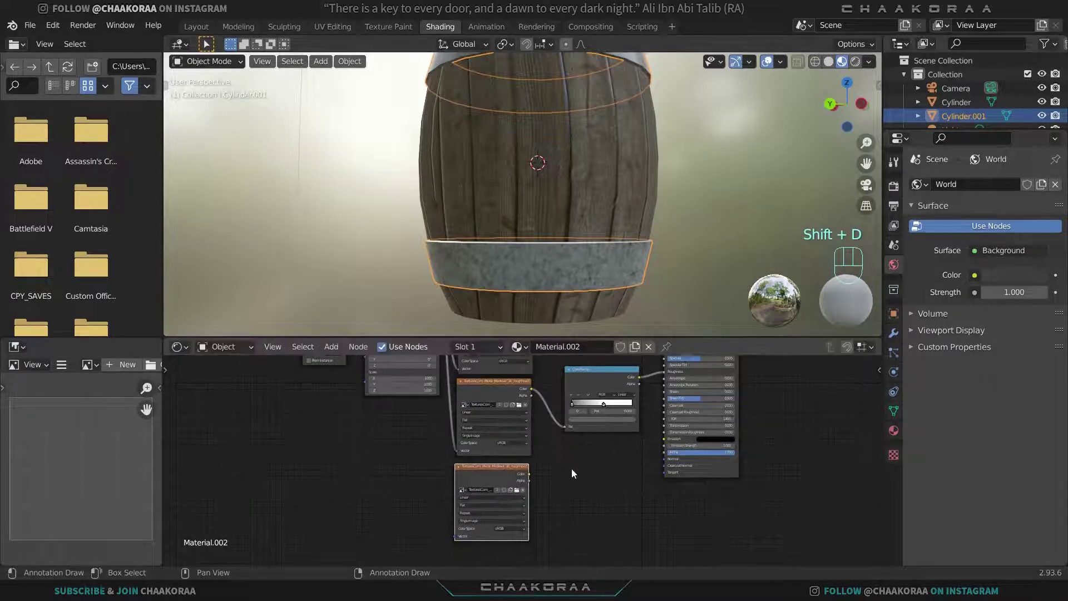
Step: Load the Medieval metal normal map into a Bump node linked to the shader's Normal
left_click_drag(523, 494, 586, 362)
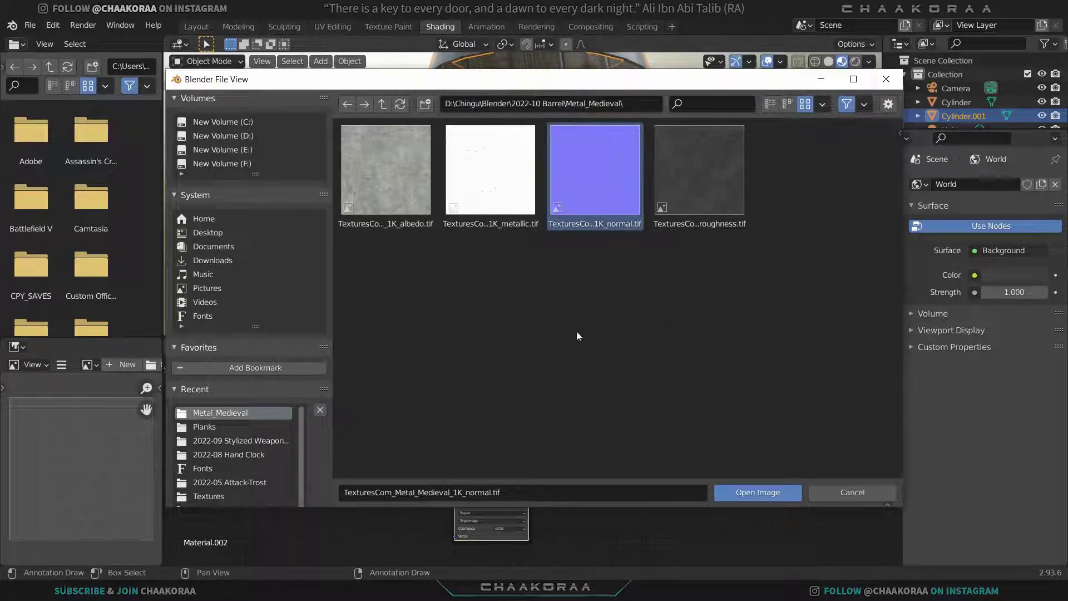
key("shift+a")
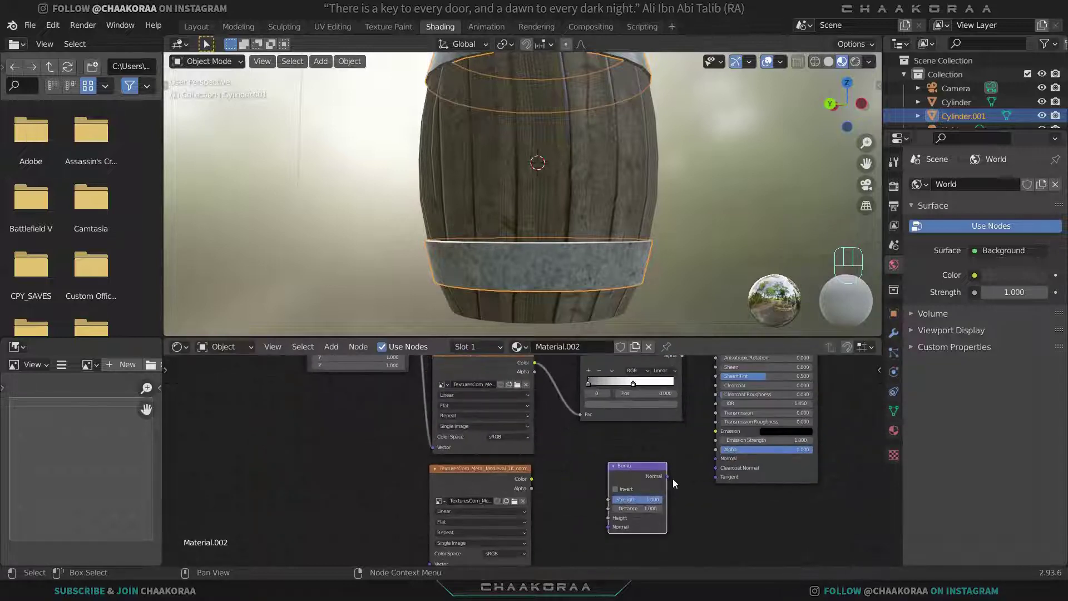
left_click_drag(706, 471, 601, 513)
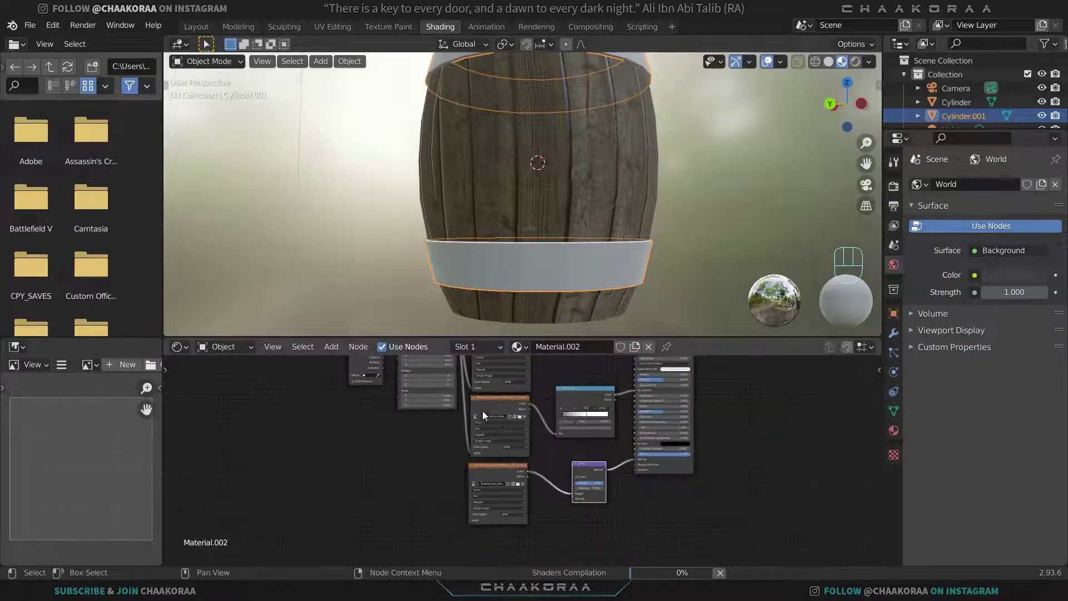
middle_click(508, 429)
Step: Lower the bump strength to 0.040 while orbiting to inspect both metal bands
left_click_drag(478, 371, 489, 514)
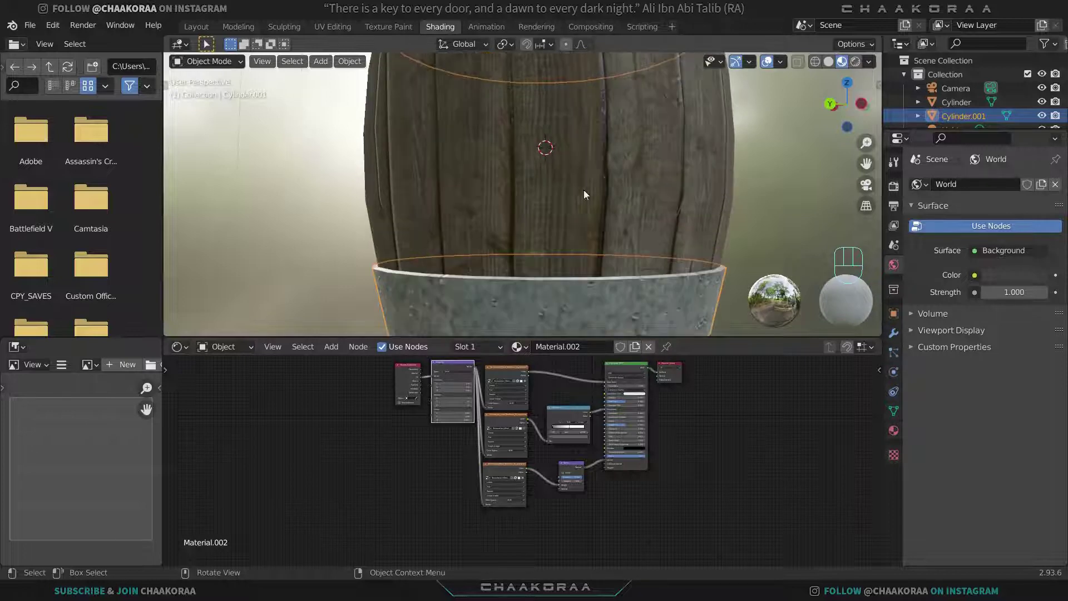
left_click_drag(625, 231, 592, 210)
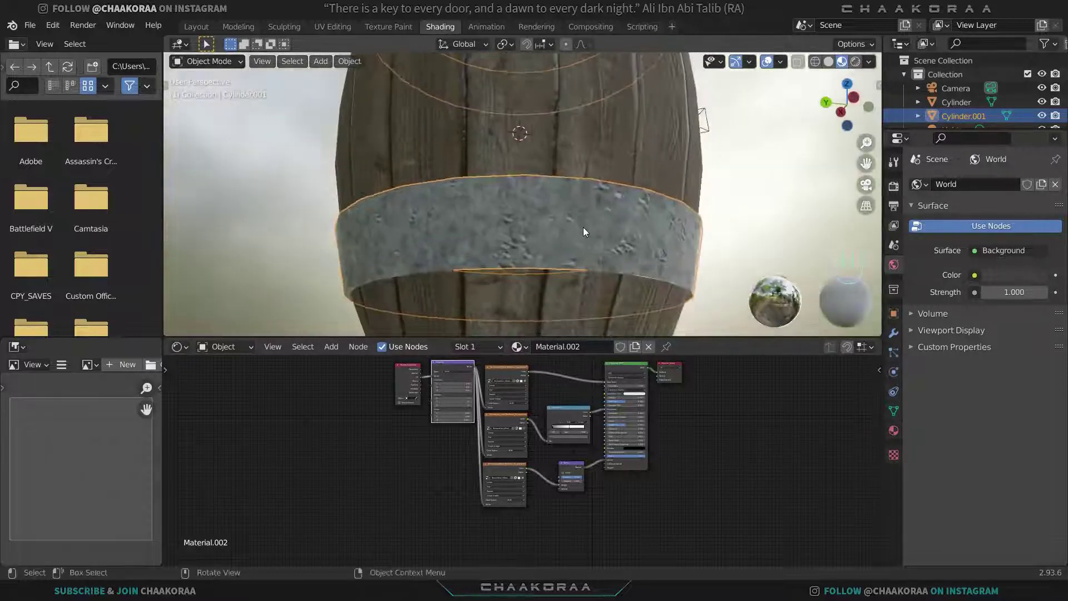
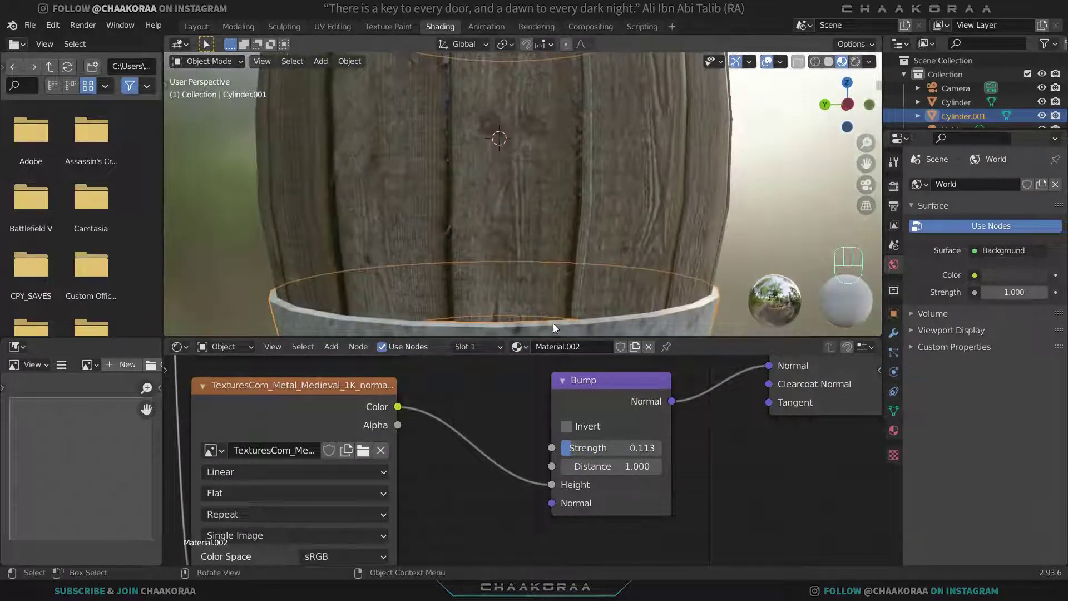
middle_click(539, 314)
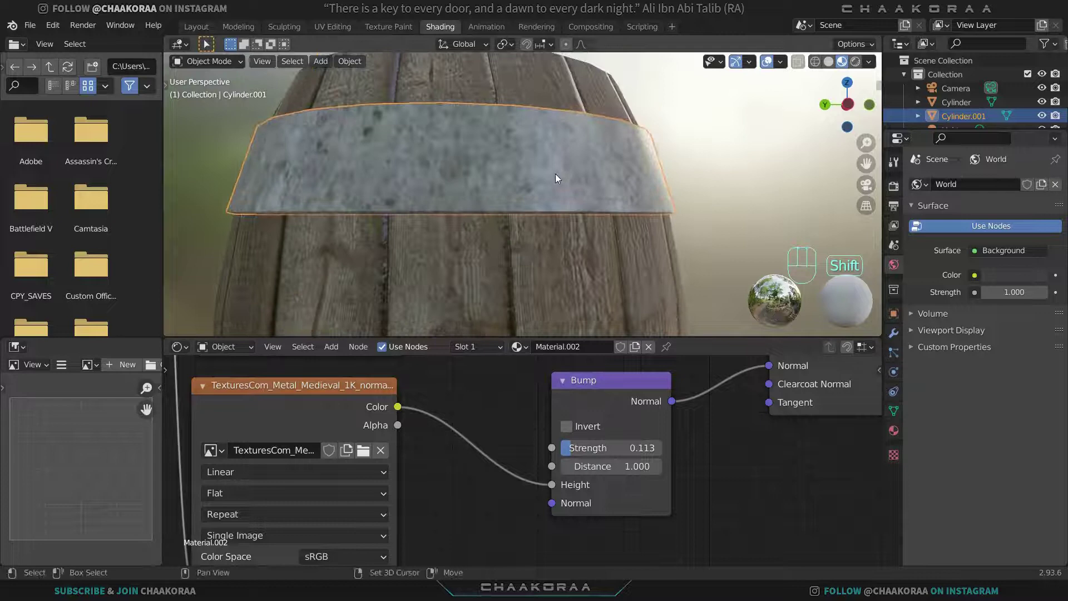
left_click_drag(538, 194, 528, 186)
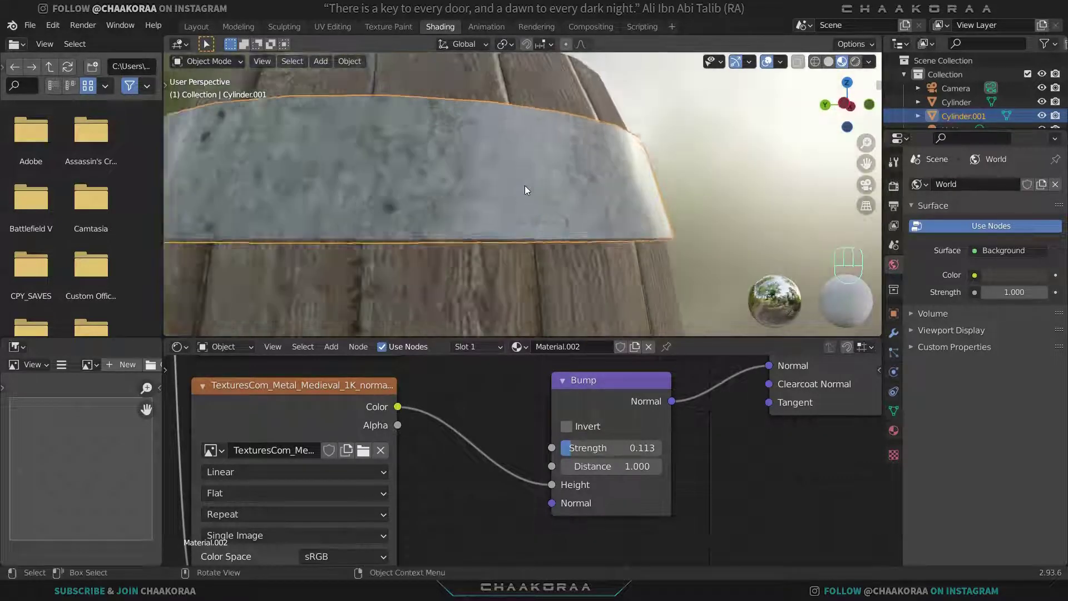
left_click_drag(525, 189, 341, 195)
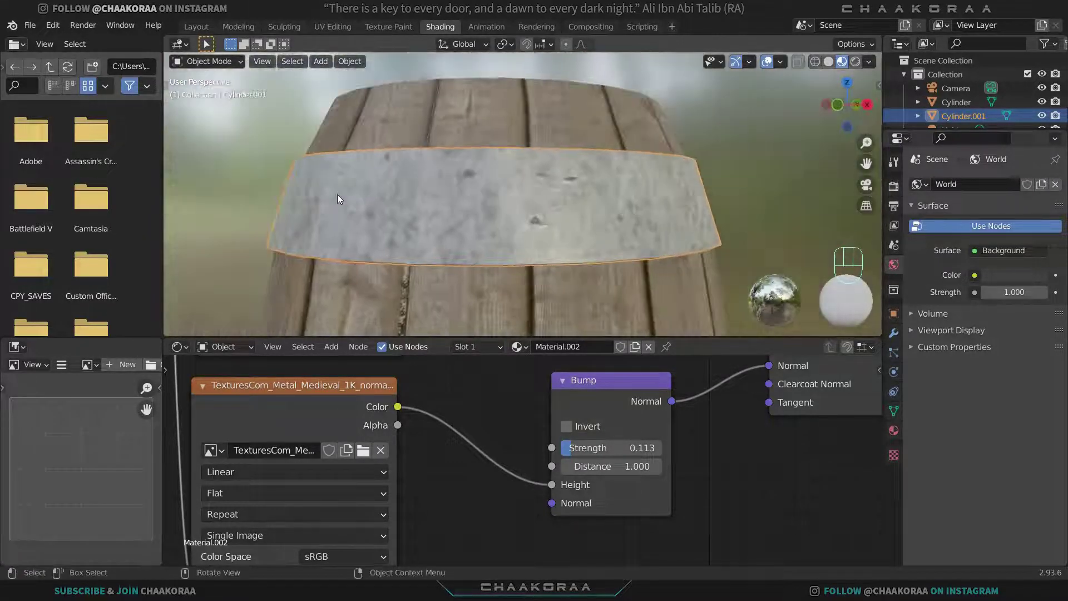
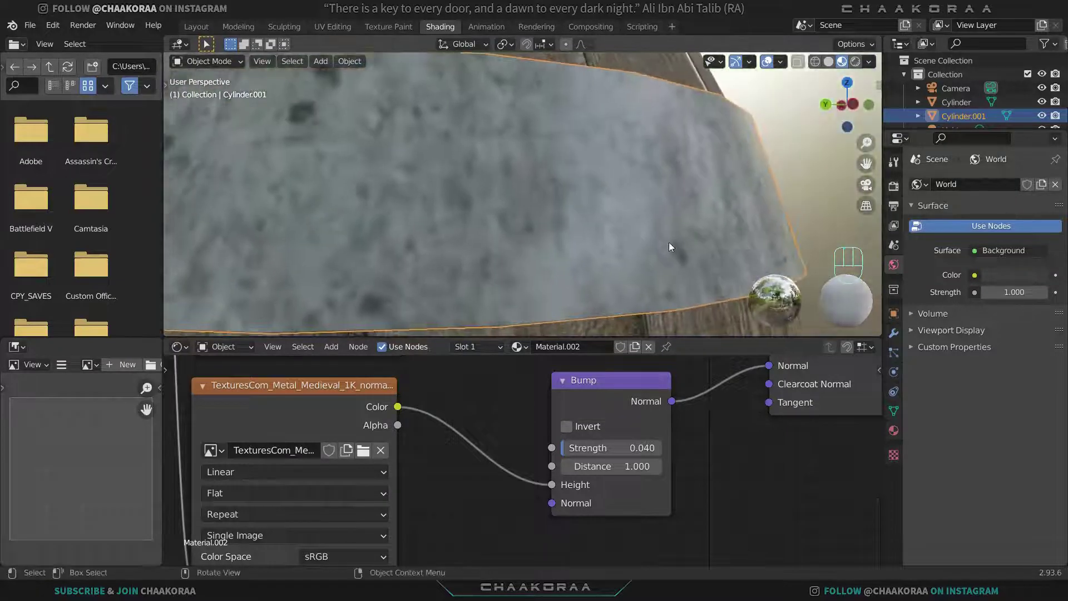
left_click_drag(647, 233, 636, 234)
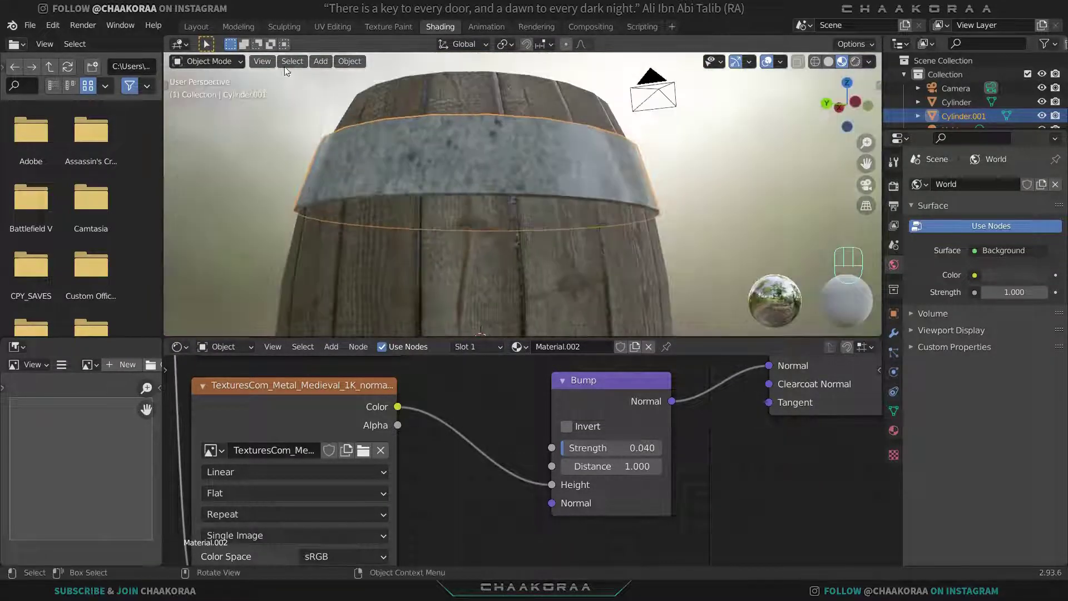